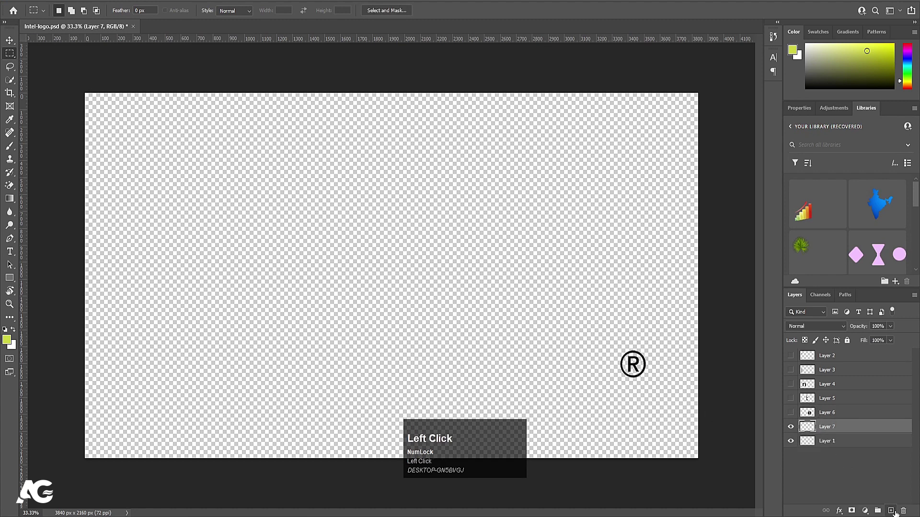
Make all the Intel logo layers visible so the full logo with its blue square shows
{"action": "left_click", "coordinate": [788, 414]}
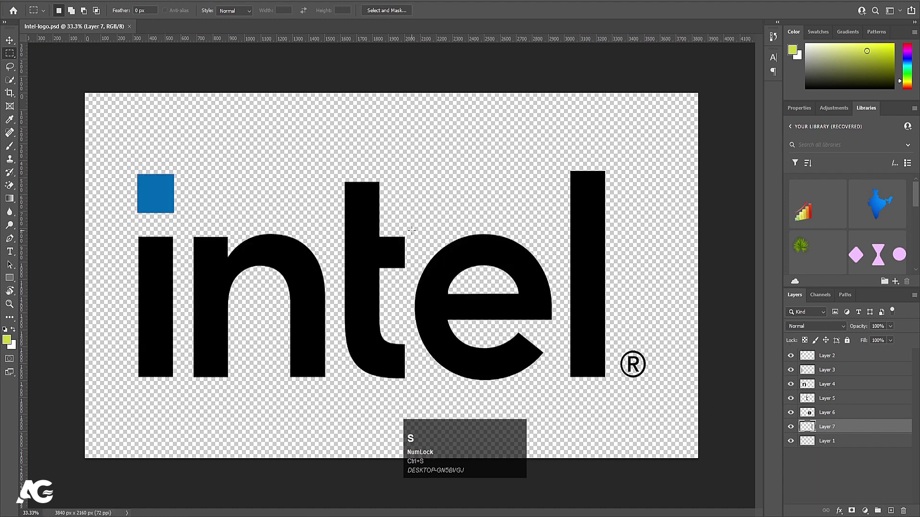
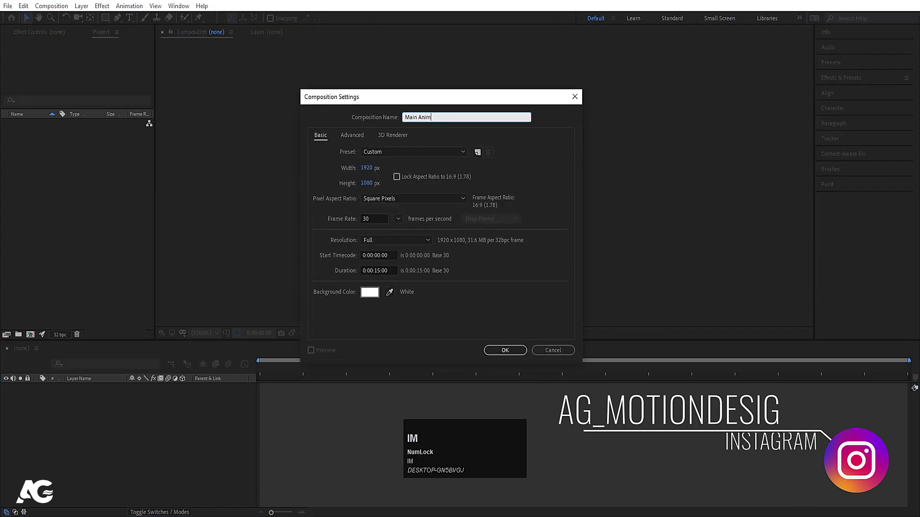
Create the Main Animation composition, give the Intel-logo composition a white background, and switch to Main Animation
{"action": "type", "text": "ima"}
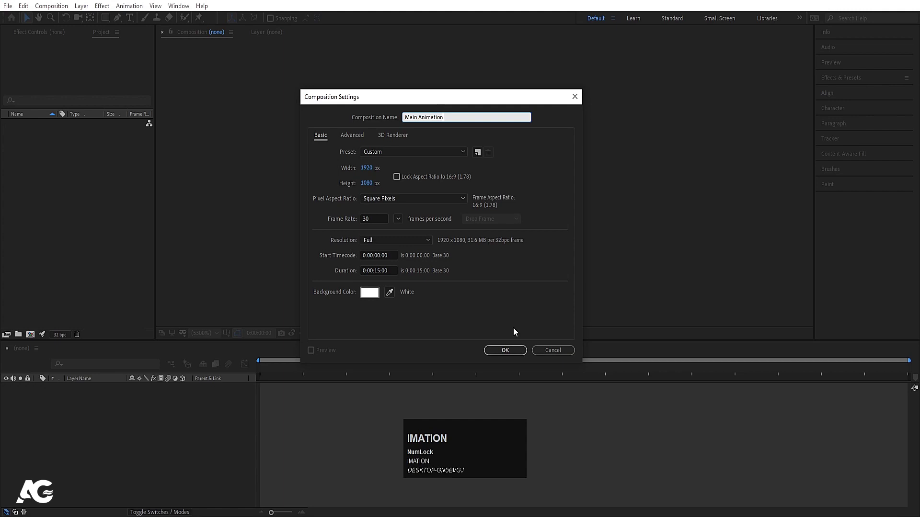
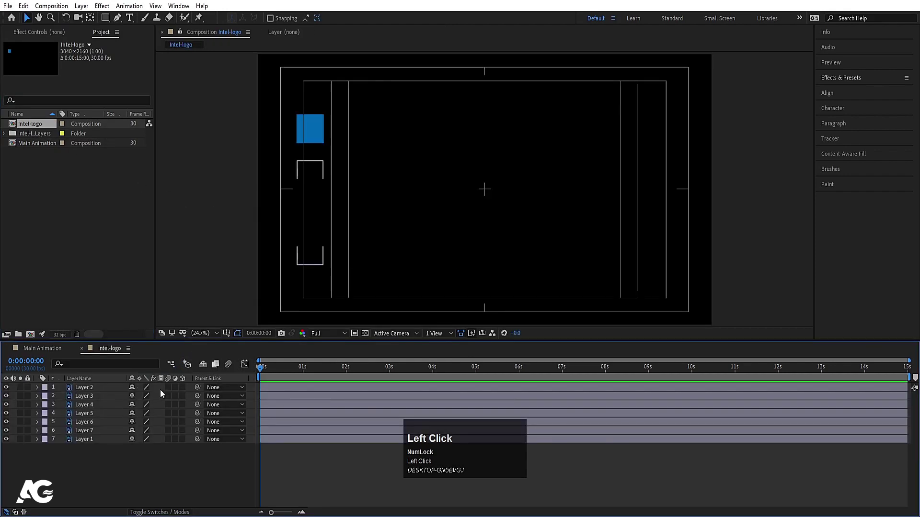
{"action": "key", "text": "ctrl+k"}
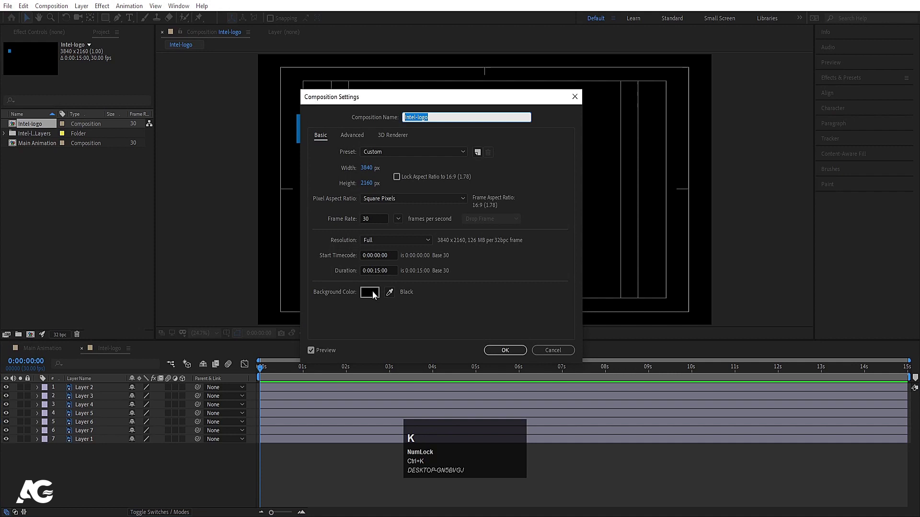
{"action": "left_click", "coordinate": [394, 294]}
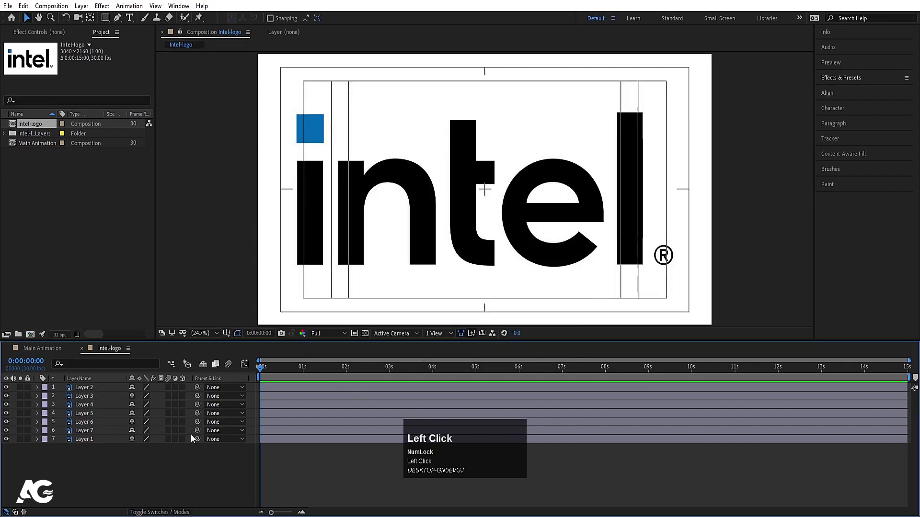
{"action": "key", "text": "ctrl+x"}
{"action": "left_click", "coordinate": [54, 353]}
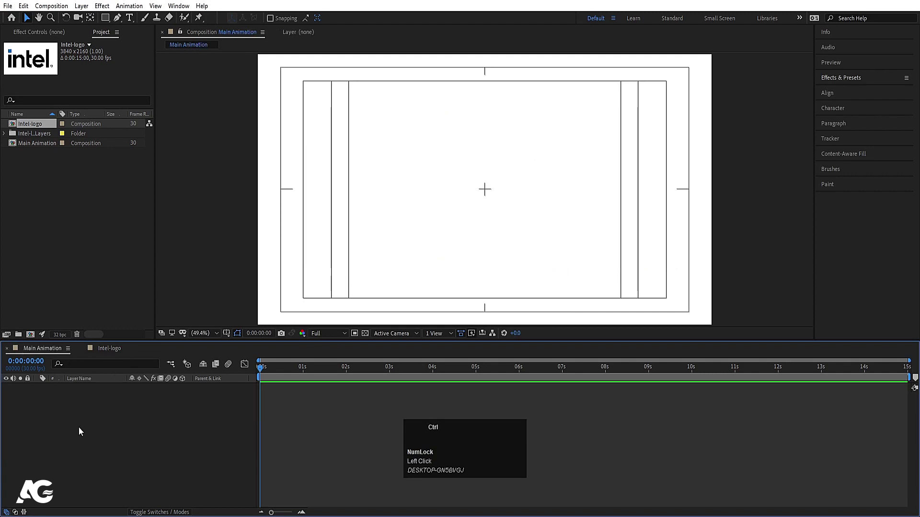
Paste the seven Intel logo layers into Main Animation, scaled down and centred via a temporary Null Object
{"action": "key", "text": "ctrl+v"}
{"action": "left_click", "coordinate": [130, 477]}
{"action": "right_click", "coordinate": [130, 476]}
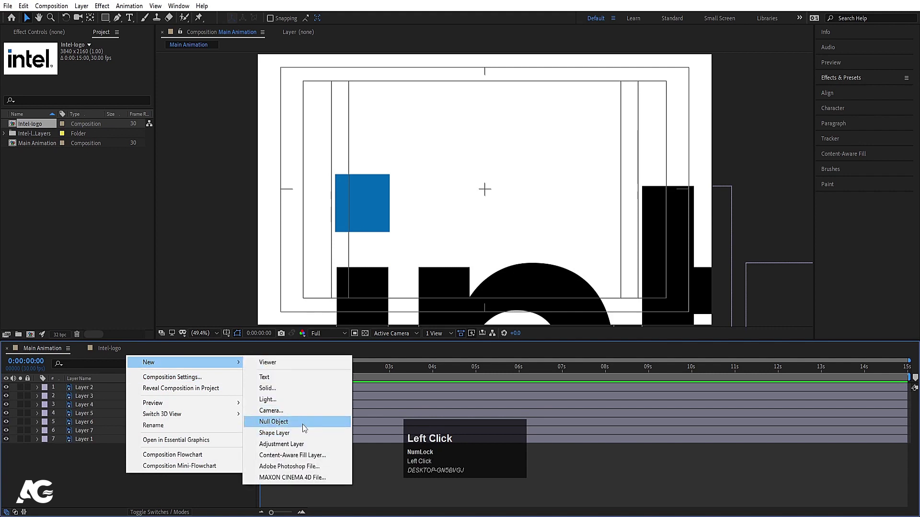
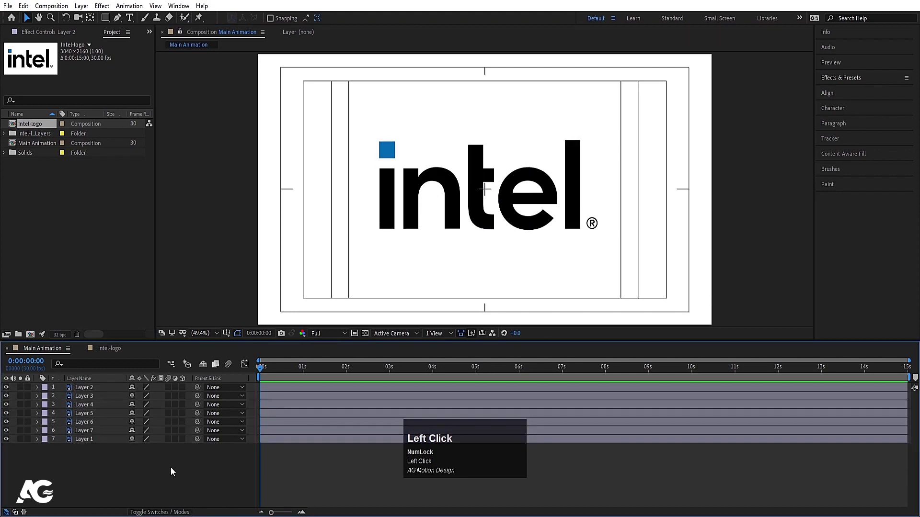
{"action": "left_click", "coordinate": [174, 468]}
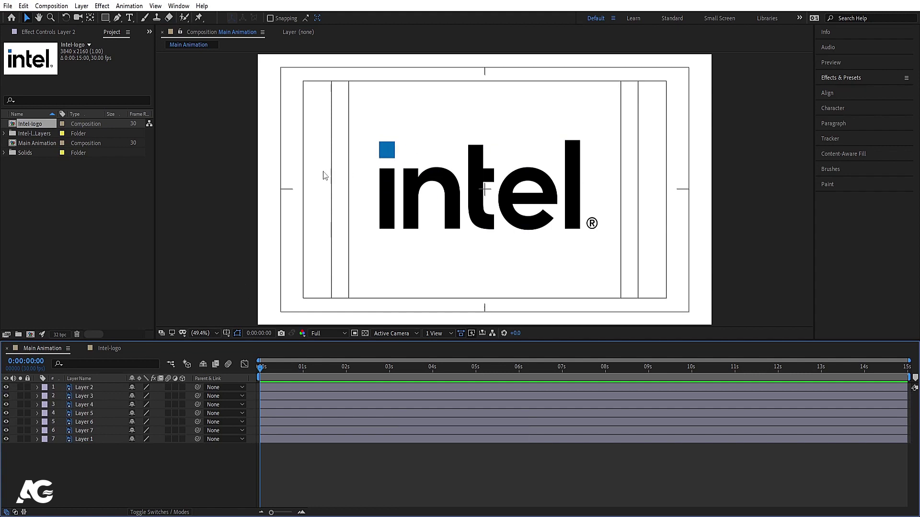
{"action": "left_click", "coordinate": [102, 473]}
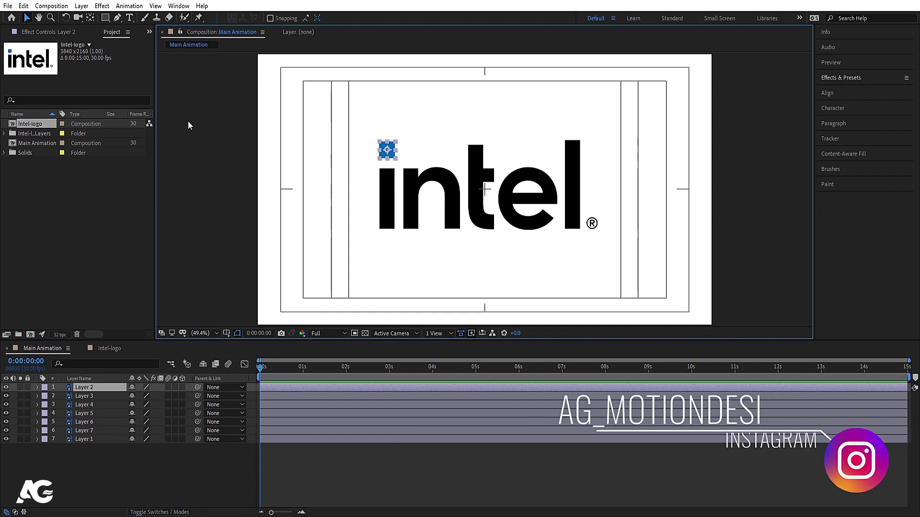
Draw a red rectangle shape layer over the Intel letters
{"action": "left_click", "coordinate": [104, 466]}
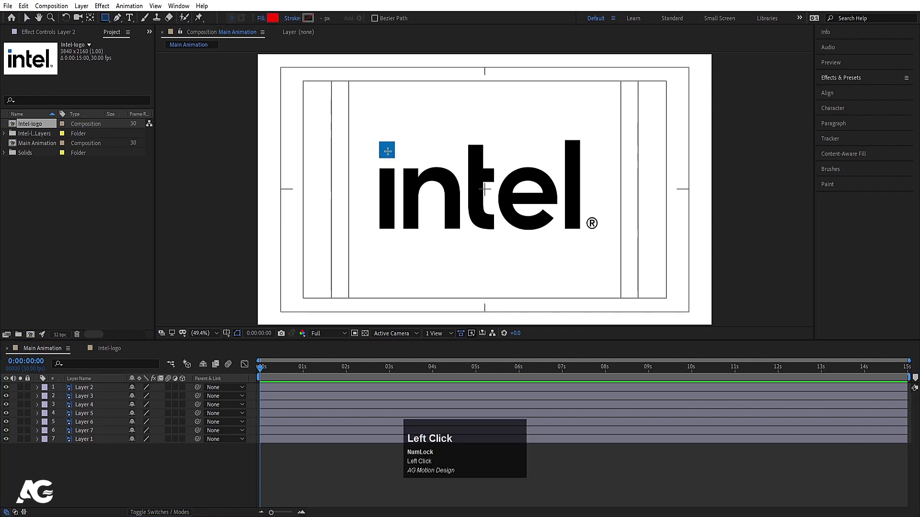
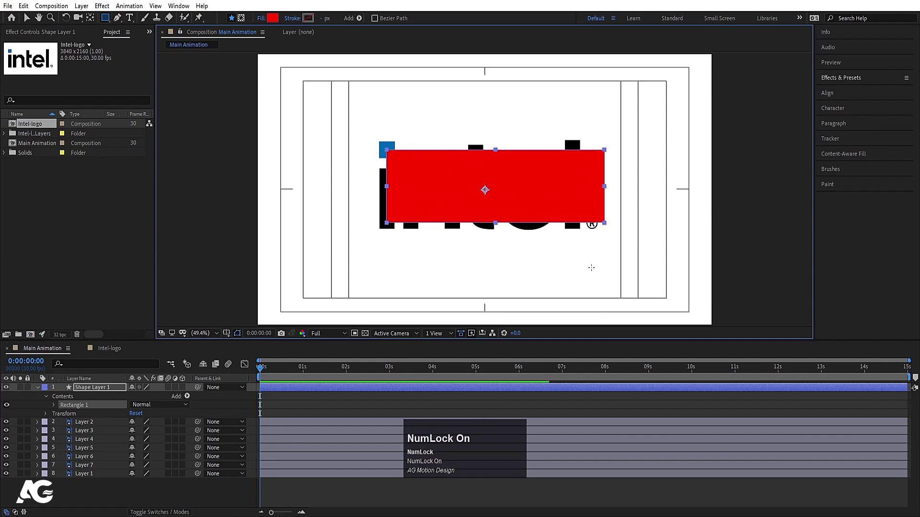
{"action": "left_click", "coordinate": [294, 415]}
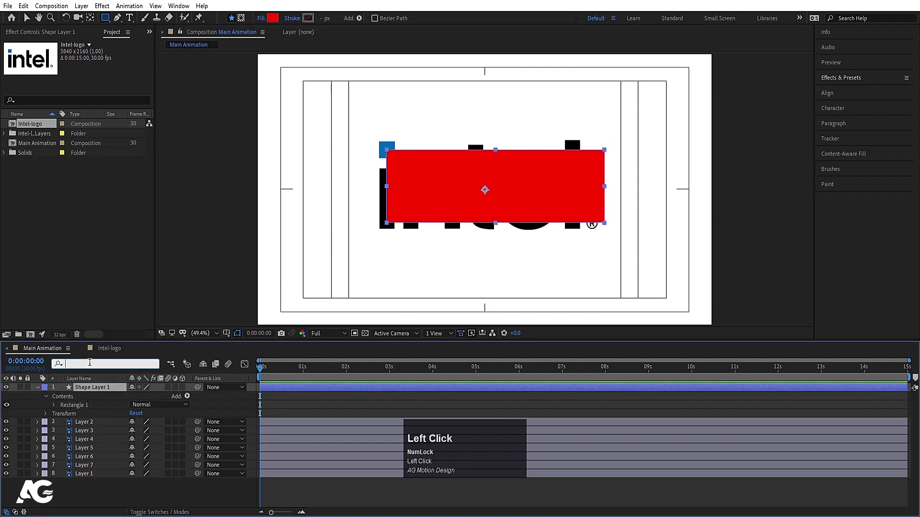
{"action": "left_click", "coordinate": [304, 397]}
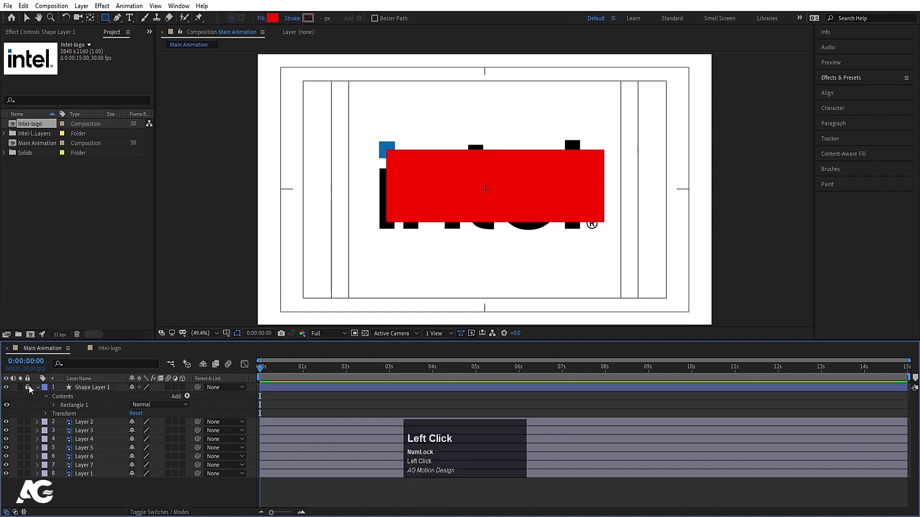
Lower the rectangle to 46% opacity and lock it as a tracing guide
{"action": "key", "text": "t"}
{"action": "left_click_drag", "start_coordinate": [138, 402], "coordinate": [110, 406]}
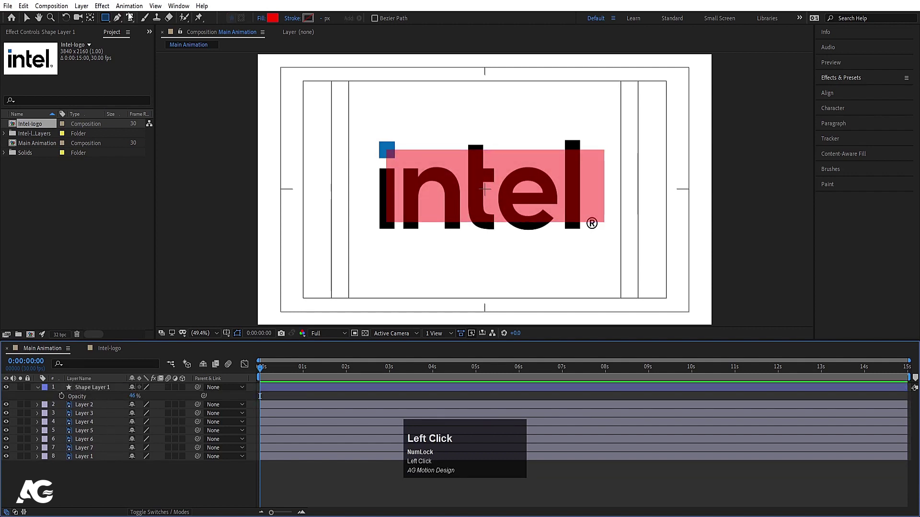
{"action": "left_click", "coordinate": [29, 390]}
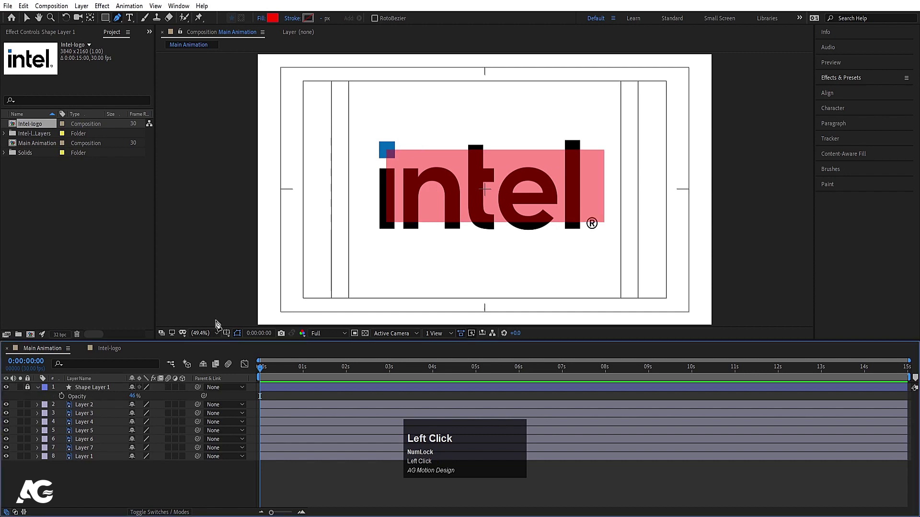
{"action": "scroll", "scroll_direction": "up", "scroll_amount": 3}
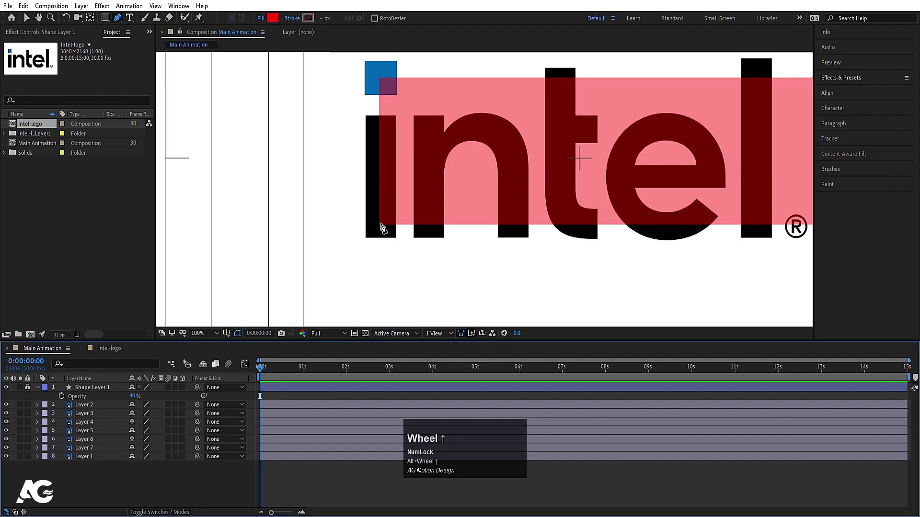
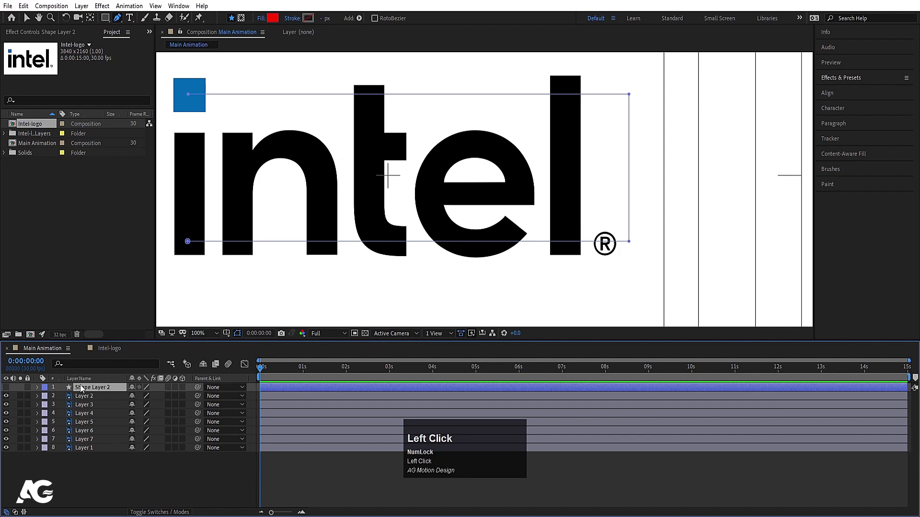
Trace Shape Layer 2's outline path around the letters, replacing the red guide rectangle
{"action": "type", "text": "pat"}
{"action": "left_click", "coordinate": [80, 425]}
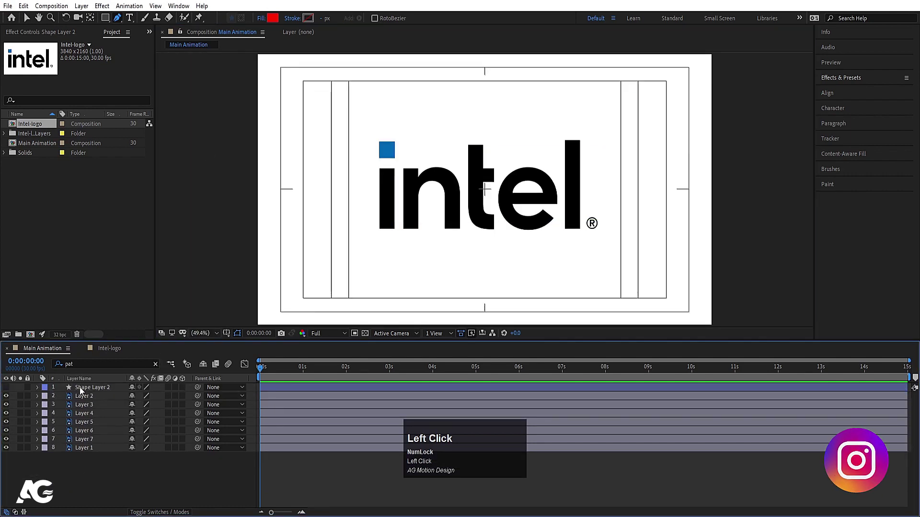
Copy Shape Layer 2's path onto the blue square's Position so it travels around the letters
{"action": "key", "text": "u"}
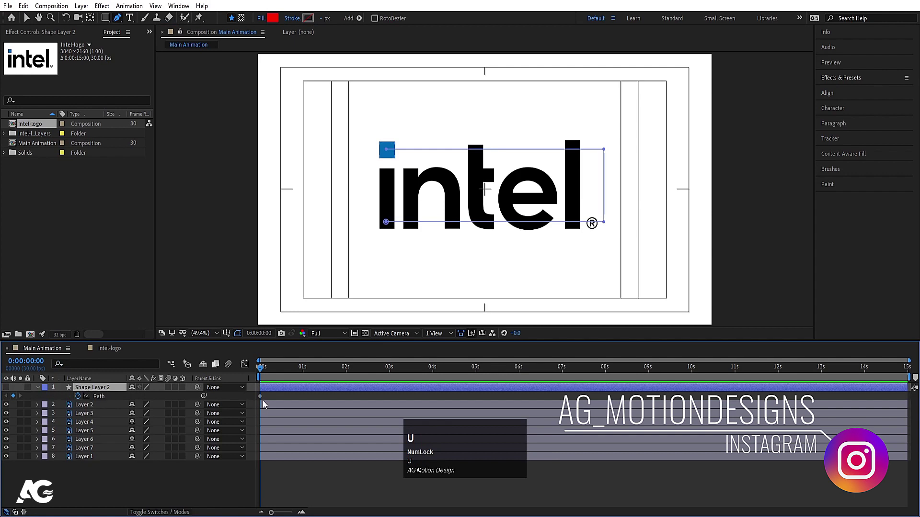
{"action": "left_click", "coordinate": [265, 398]}
{"action": "key", "text": "ctrl+c"}
{"action": "left_click", "coordinate": [91, 407]}
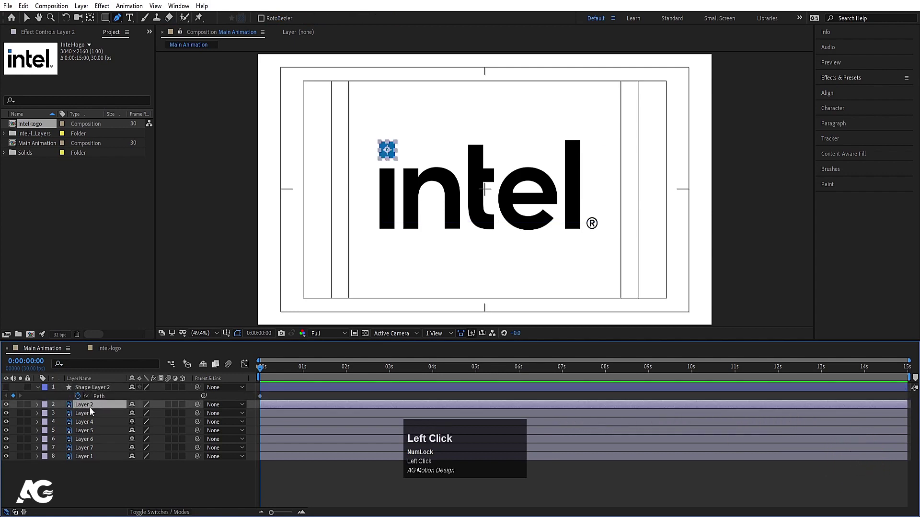
{"action": "key", "text": "p"}
{"action": "left_click", "coordinate": [92, 417]}
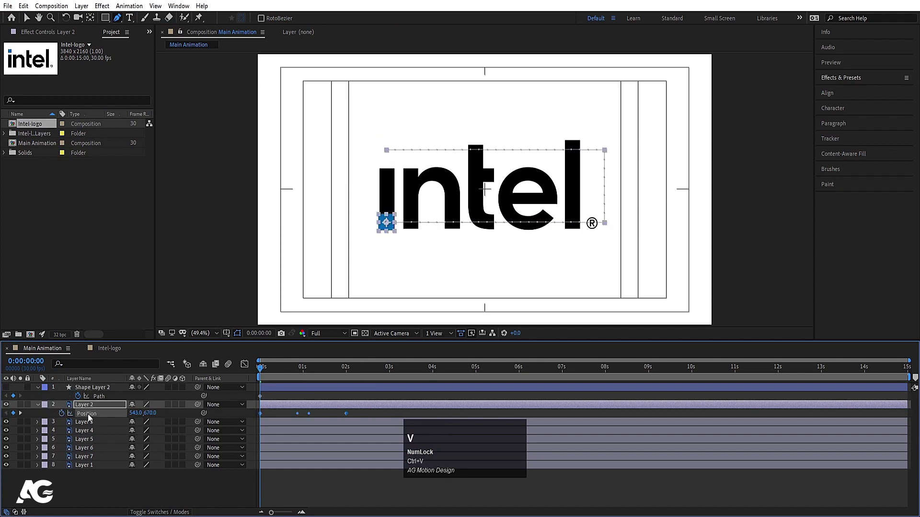
{"action": "key", "text": "space"}
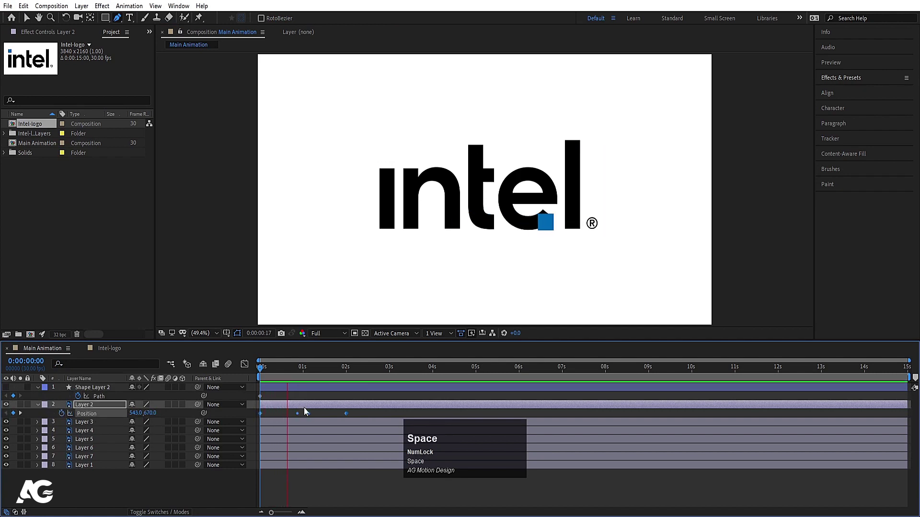
{"action": "key", "text": "space"}
Retime and ease the square's Position keyframes so it drops in from above the frame
{"action": "left_click_drag", "start_coordinate": [285, 370], "coordinate": [283, 382]}
{"action": "key", "text": "="}
{"action": "left_click_drag", "start_coordinate": [328, 372], "coordinate": [411, 418]}
{"action": "key", "text": "ctrl+c"}
{"action": "left_click", "coordinate": [334, 409]}
{"action": "left_click", "coordinate": [471, 442]}
{"action": "left_click", "coordinate": [560, 444]}
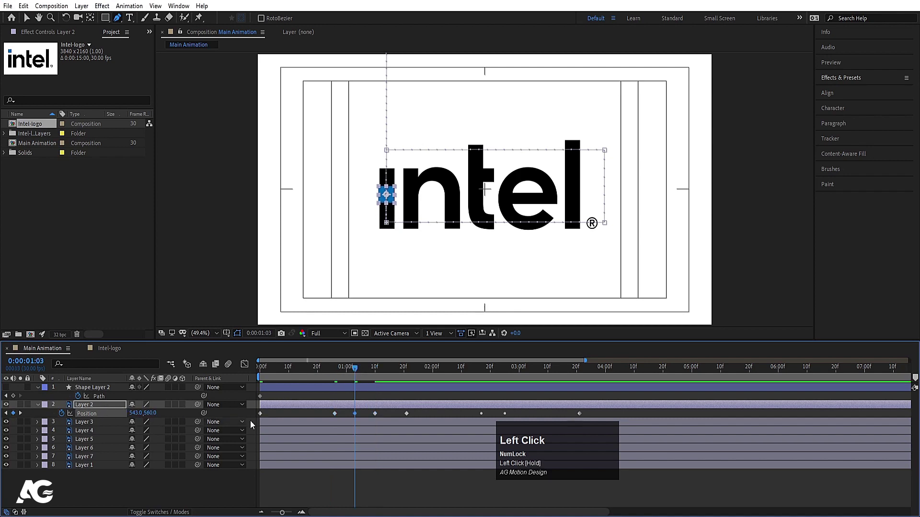
{"action": "key", "text": "F9"}
{"action": "left_click_drag", "start_coordinate": [248, 366], "coordinate": [347, 484]}
{"action": "left_click_drag", "start_coordinate": [348, 485], "coordinate": [275, 373]}
{"action": "key", "text": "space"}
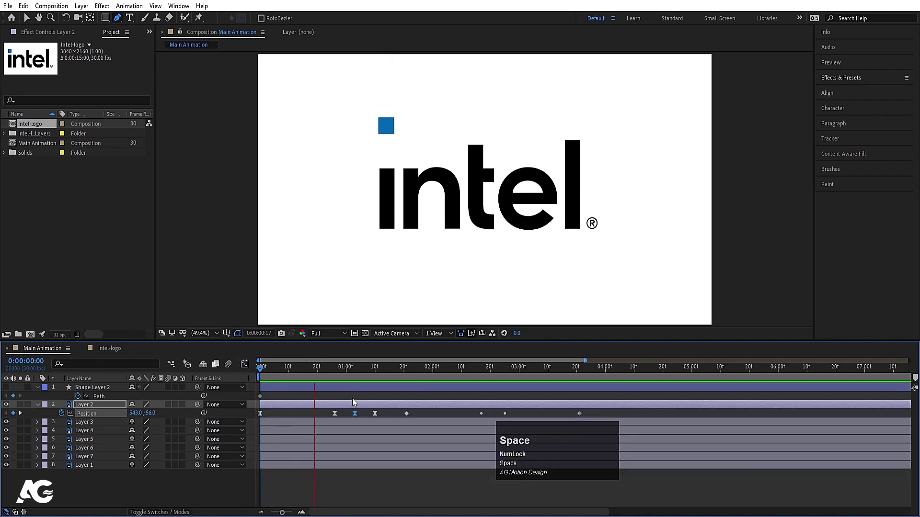
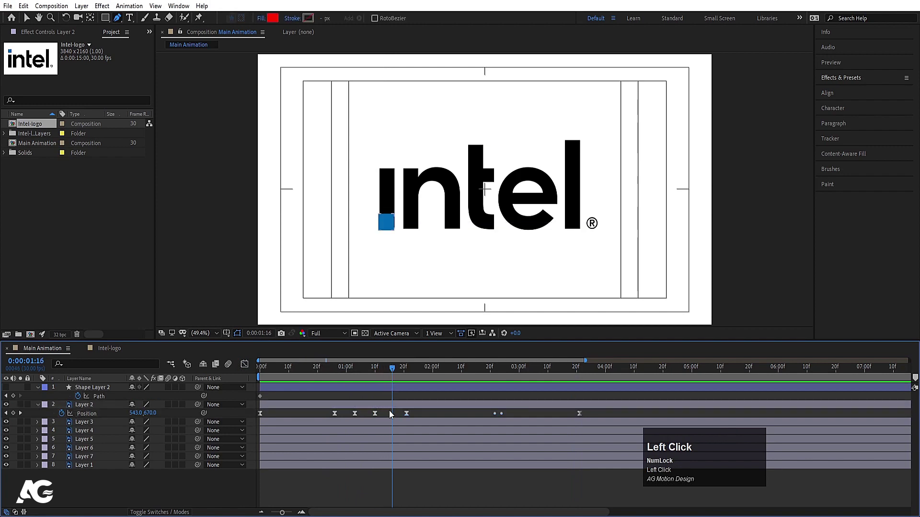
Pre-compose the blue square layer, moving all attributes, into a composition named box
{"action": "key", "text": "u"}
{"action": "left_click", "coordinate": [93, 397]}
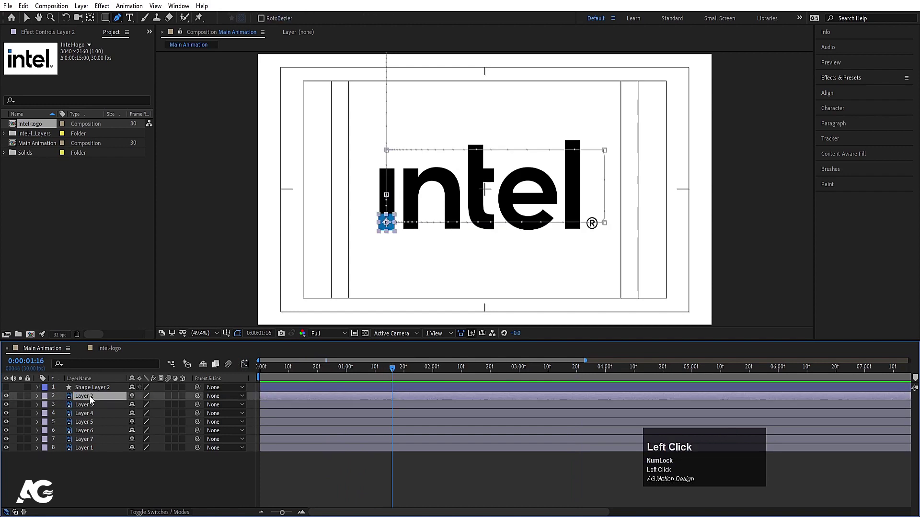
{"action": "key", "text": "ctrl+shift+c"}
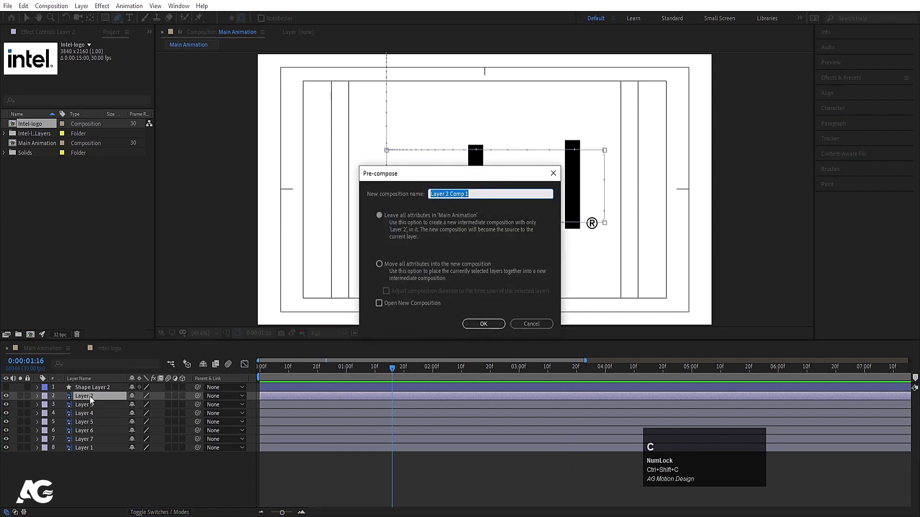
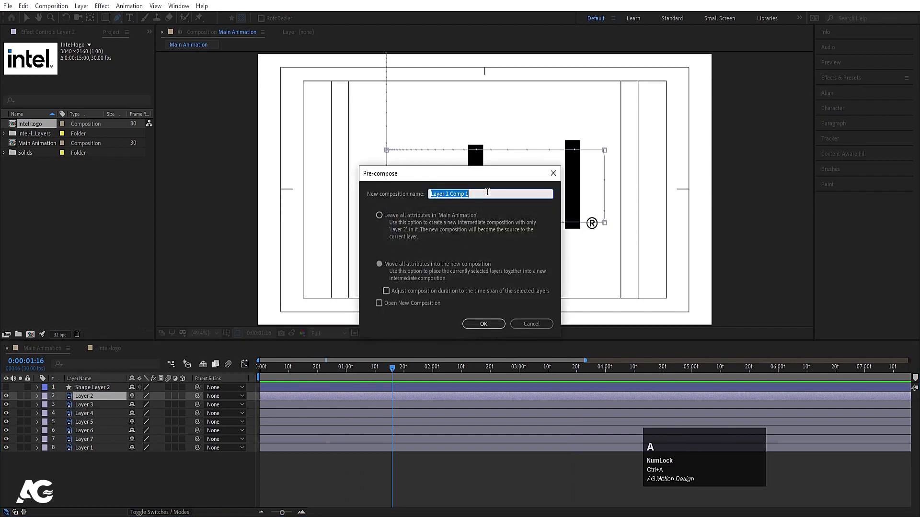
{"action": "type", "text": "b"}
{"action": "key", "text": "Return"}
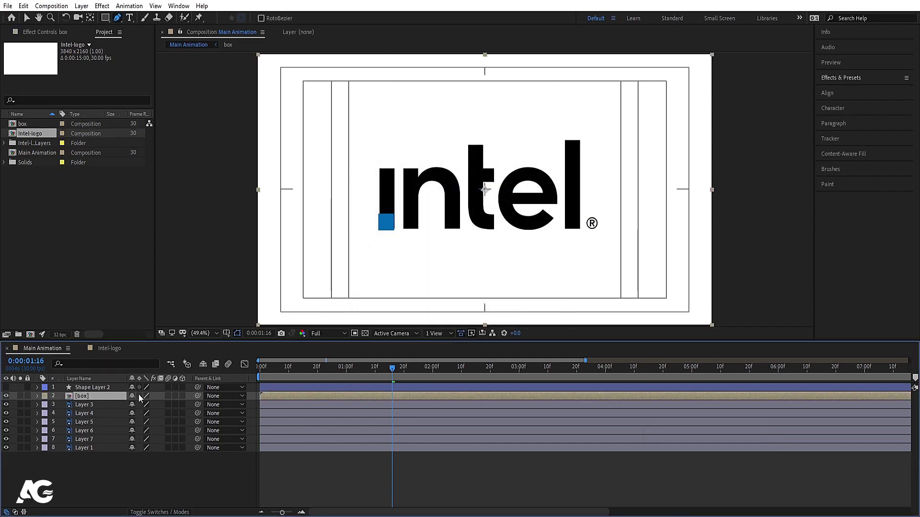
{"action": "left_click", "coordinate": [143, 398]}
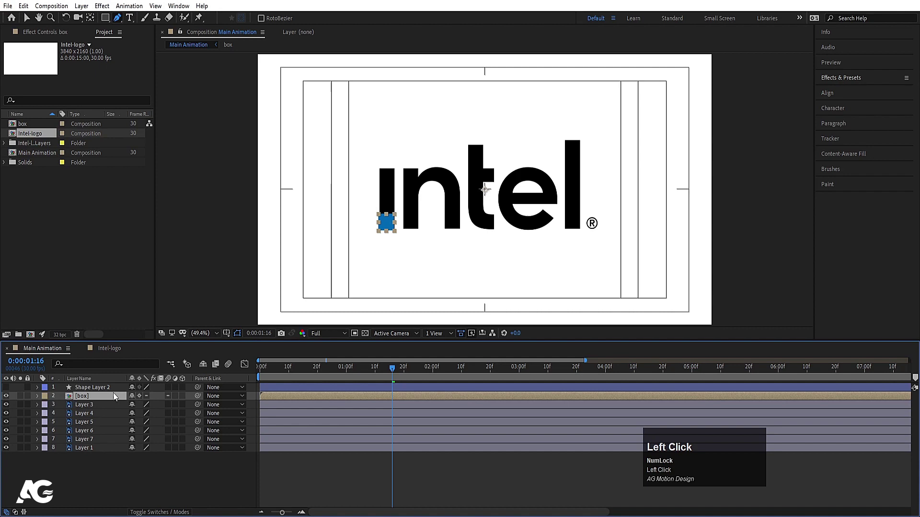
Duplicate the box layer and apply the Time > Echo effect to it
{"action": "key", "text": "ctrl+shift+d"}
{"action": "key", "text": "space"}
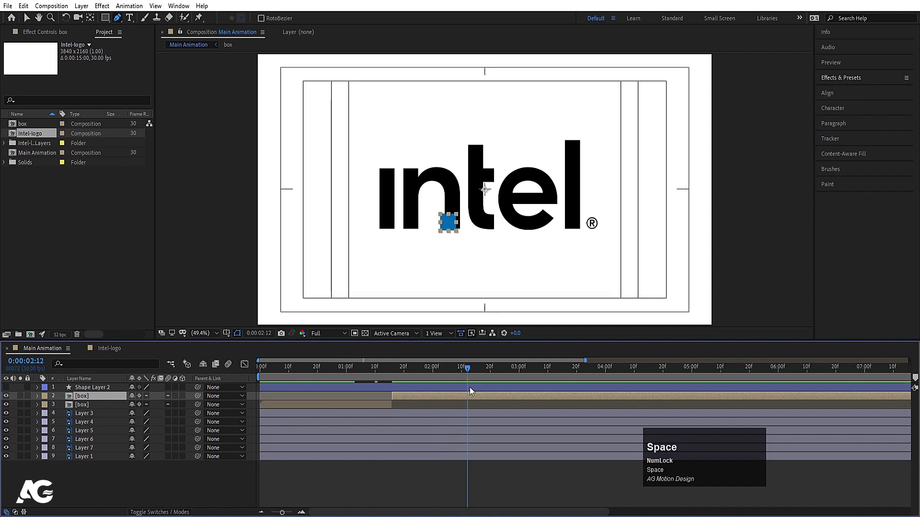
{"action": "left_click", "coordinate": [844, 83]}
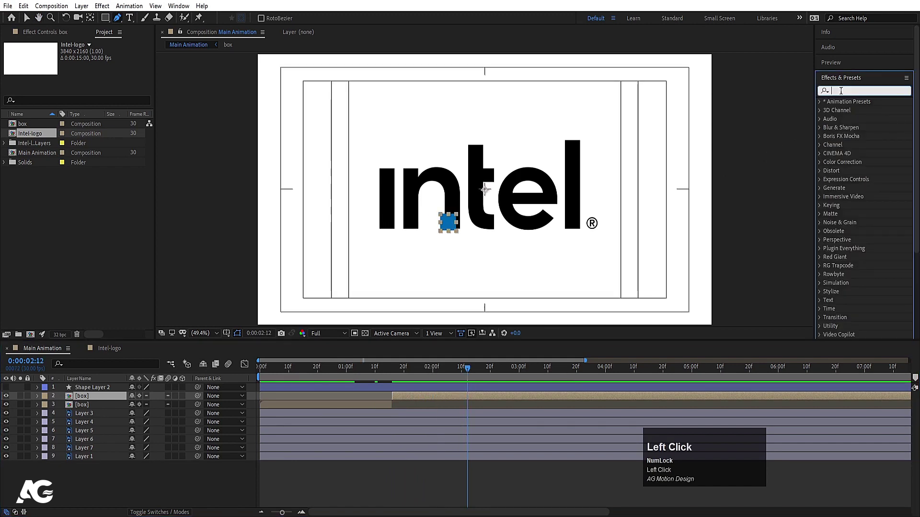
{"action": "type", "text": "ech"}
{"action": "left_click", "coordinate": [848, 195]}
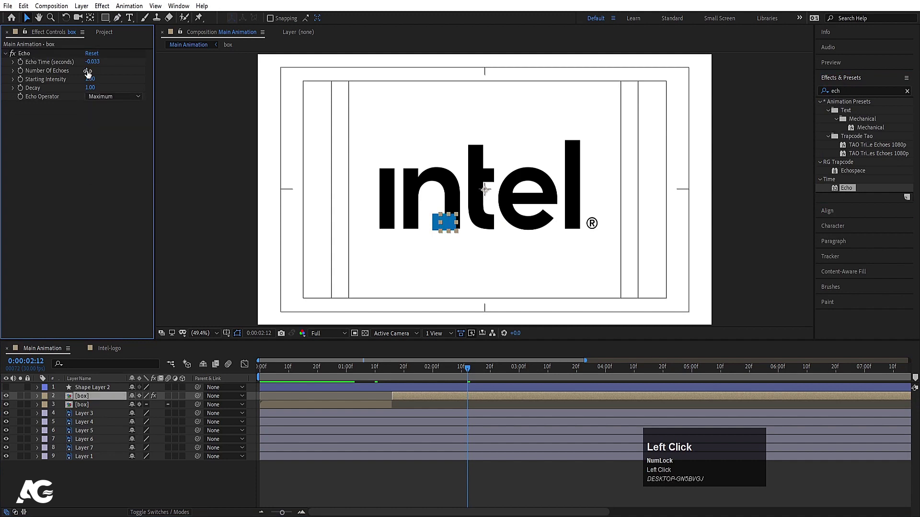
{"action": "key", "text": "Return"}
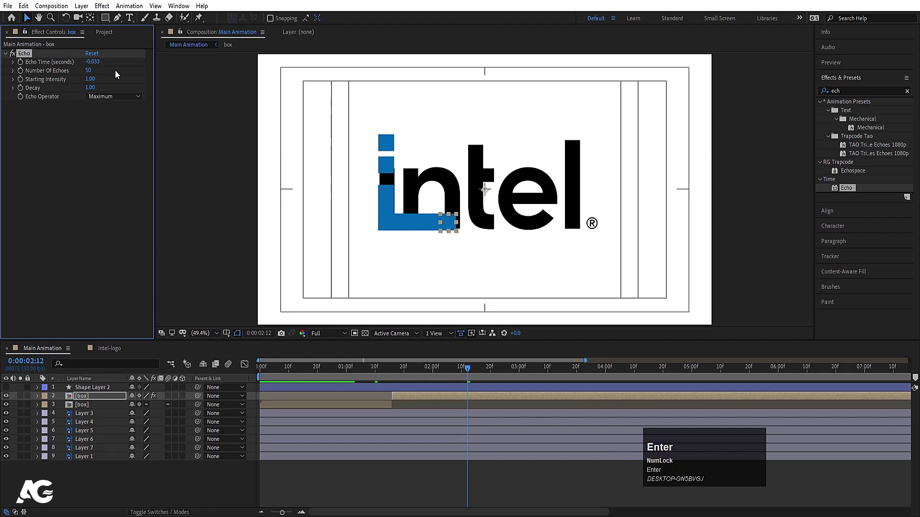
Set Echo Time to -0.003 with 238 echoes so the square leaves a solid trail, and preview it
{"action": "left_click", "coordinate": [93, 67]}
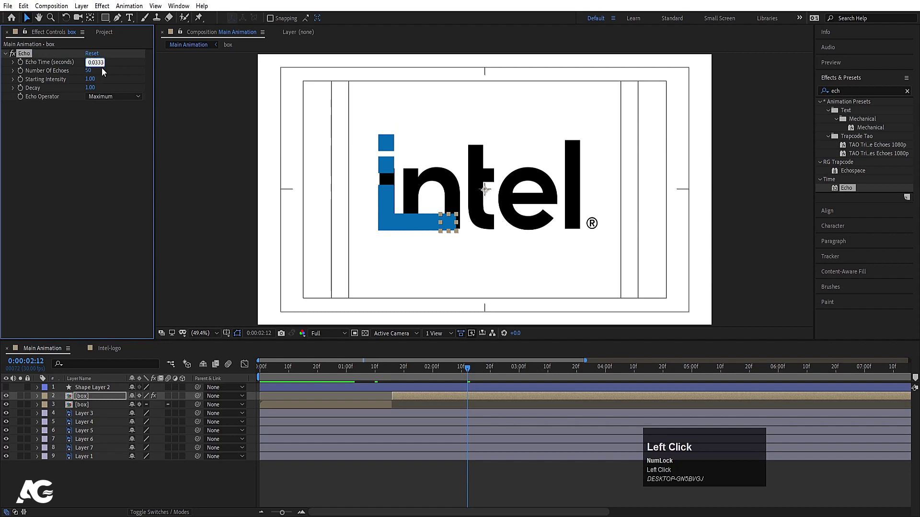
{"action": "key", "text": "Return"}
{"action": "key", "text": "space"}
{"action": "left_click", "coordinate": [413, 369]}
{"action": "key", "text": "space"}
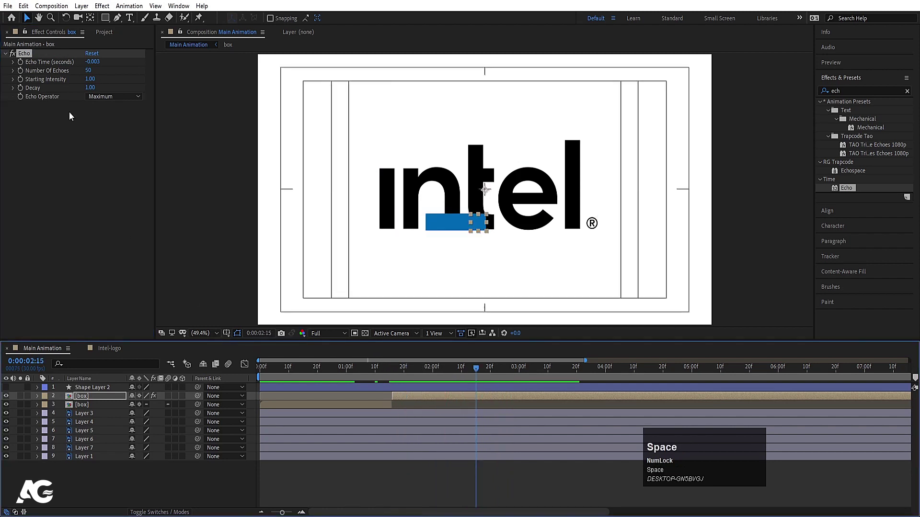
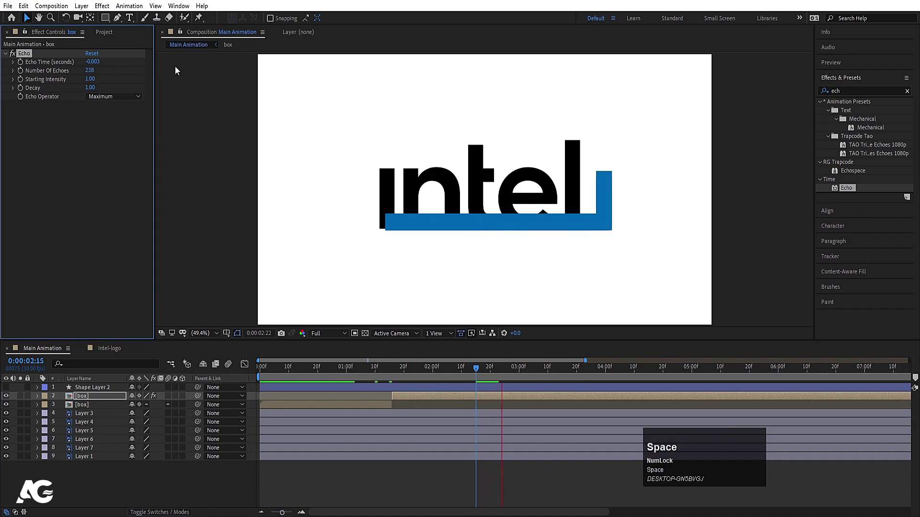
{"action": "key", "text": "space"}
Keyframe Number Of Echoes from 0 where the square starts moving up to 238 later
{"action": "left_click", "coordinate": [386, 373]}
{"action": "key", "text": "space"}
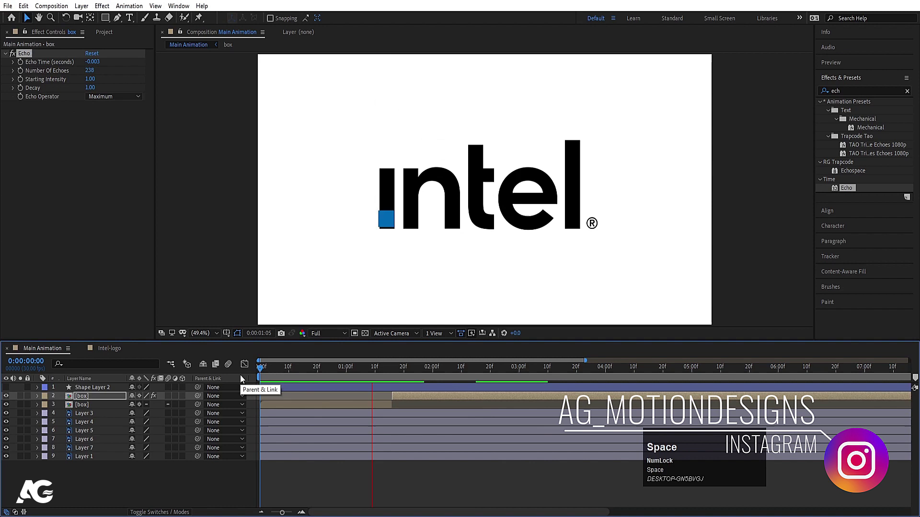
{"action": "key", "text": "space"}
{"action": "left_click_drag", "start_coordinate": [401, 378], "coordinate": [25, 73]}
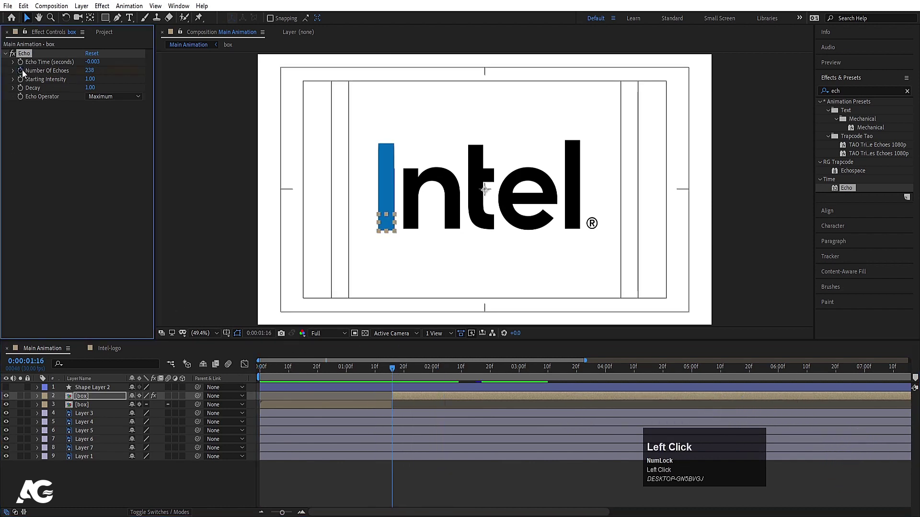
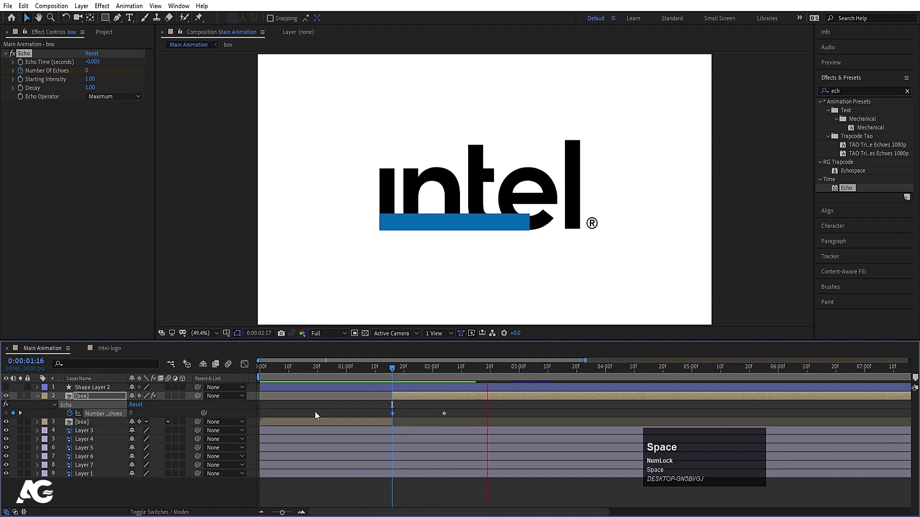
{"action": "key", "text": "space"}
{"action": "left_click_drag", "start_coordinate": [523, 364], "coordinate": [468, 416]}
{"action": "key", "text": "ctrl+c"}
{"action": "key", "text": "ctrl+v"}
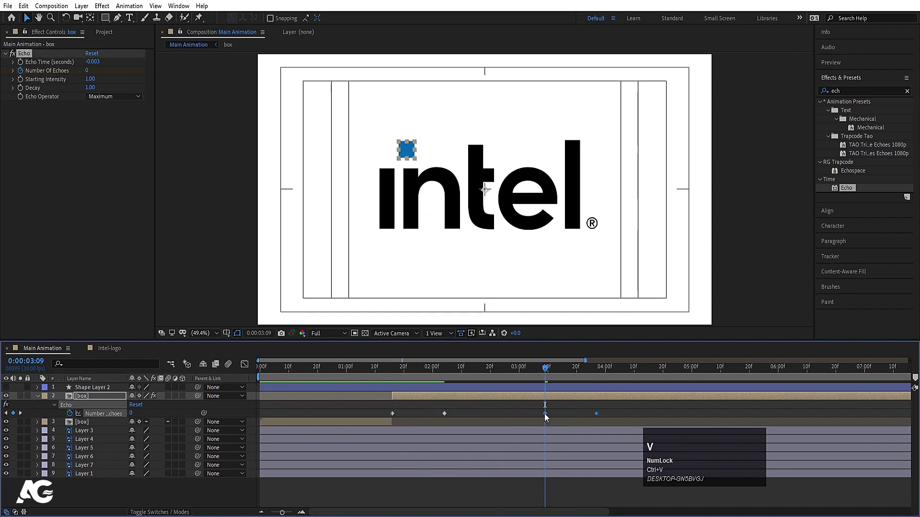
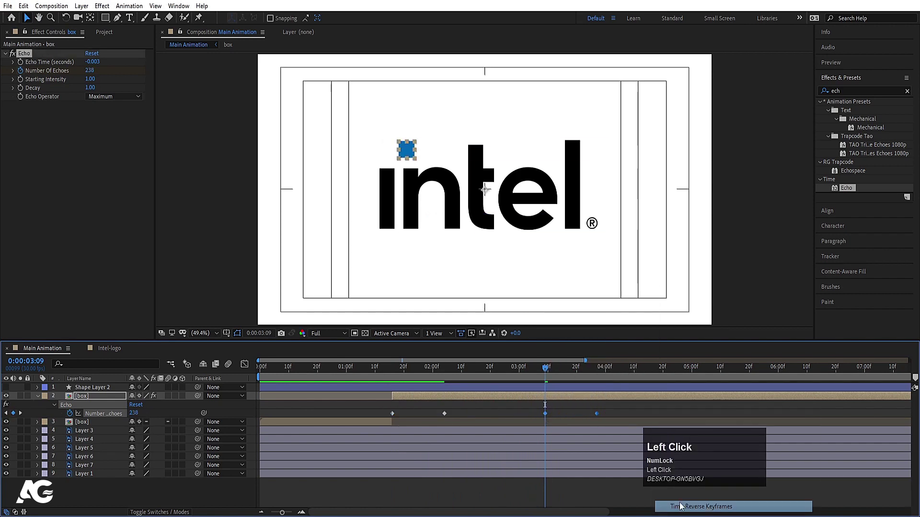
Preview the trail building up from several points along the timeline
{"action": "key", "text": "F9"}
{"action": "left_click", "coordinate": [420, 370]}
{"action": "key", "text": "space"}
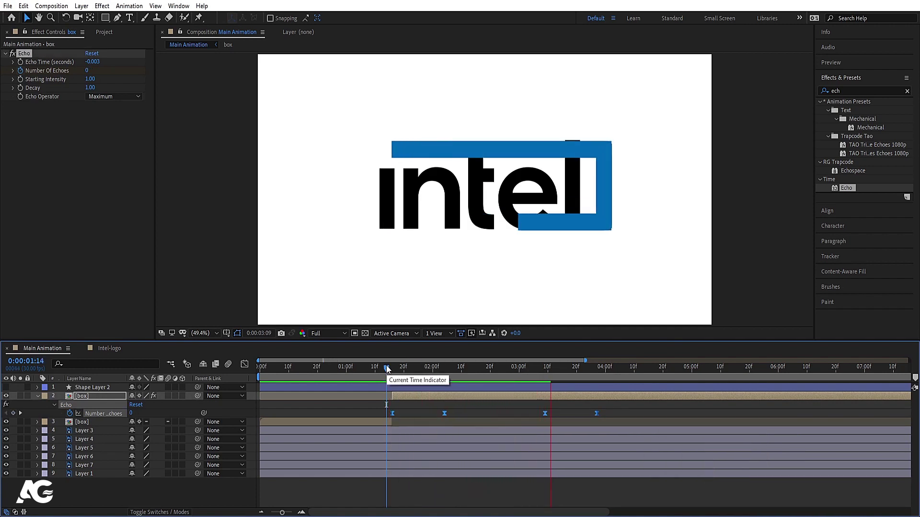
{"action": "key", "text": "space"}
{"action": "left_click", "coordinate": [389, 369]}
{"action": "key", "text": "space"}
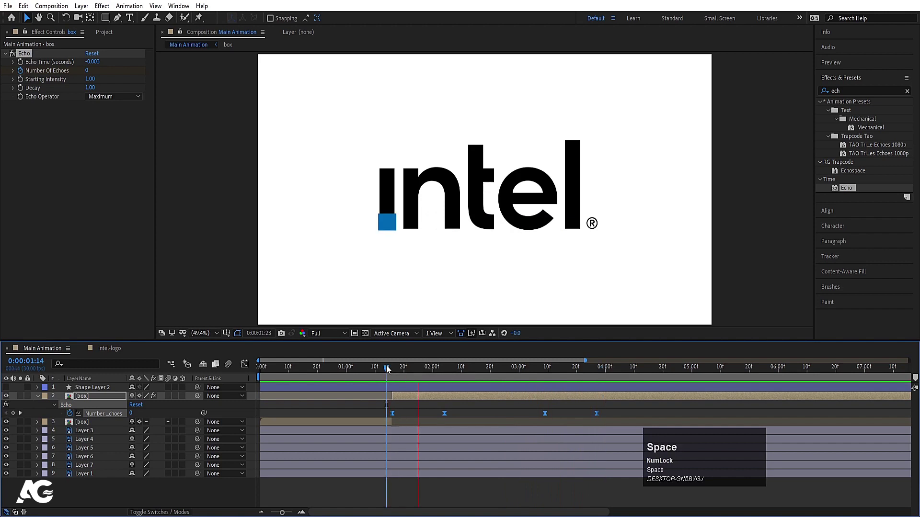
{"action": "key", "text": "space"}
{"action": "left_click", "coordinate": [401, 412]}
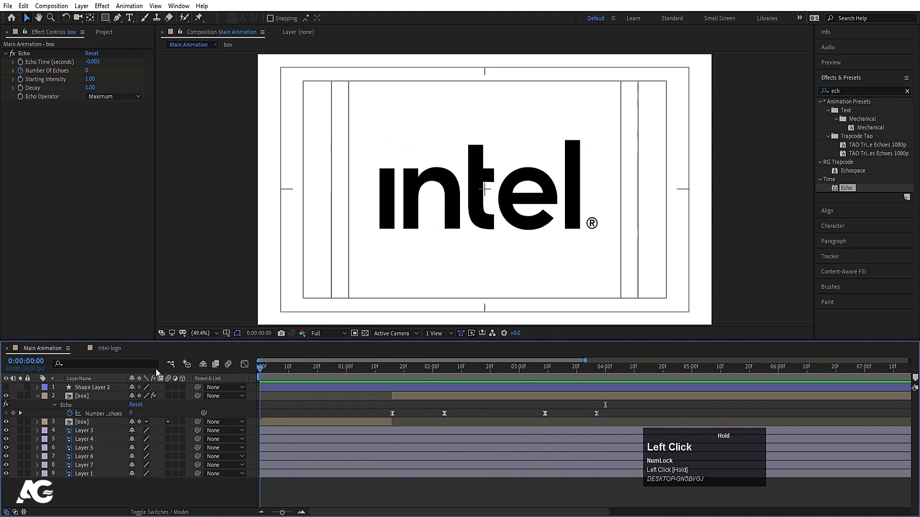
{"action": "key", "text": "space"}
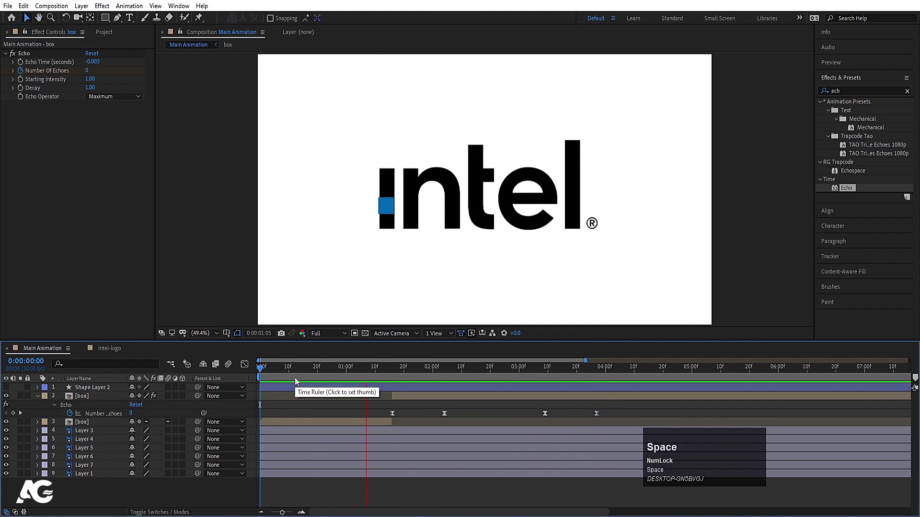
{"action": "key", "text": "space"}
{"action": "left_click_drag", "start_coordinate": [397, 372], "coordinate": [87, 450]}
{"action": "key", "text": "space"}
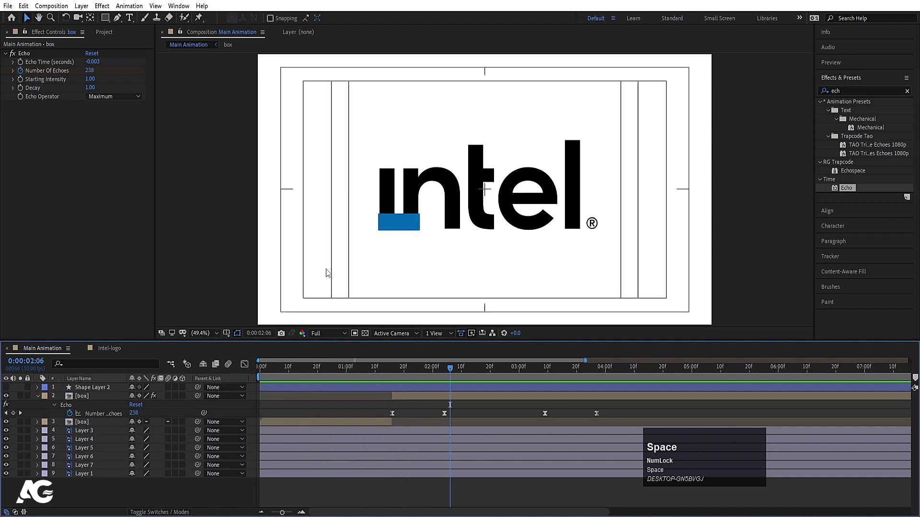
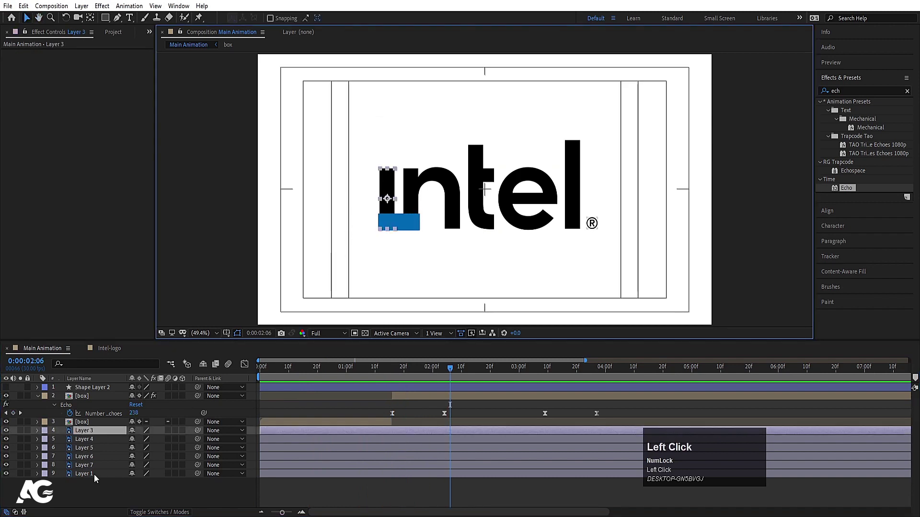
Stagger the i, n, t and l letter layers' start points so they drop in one after another
{"action": "type", "text": "["}
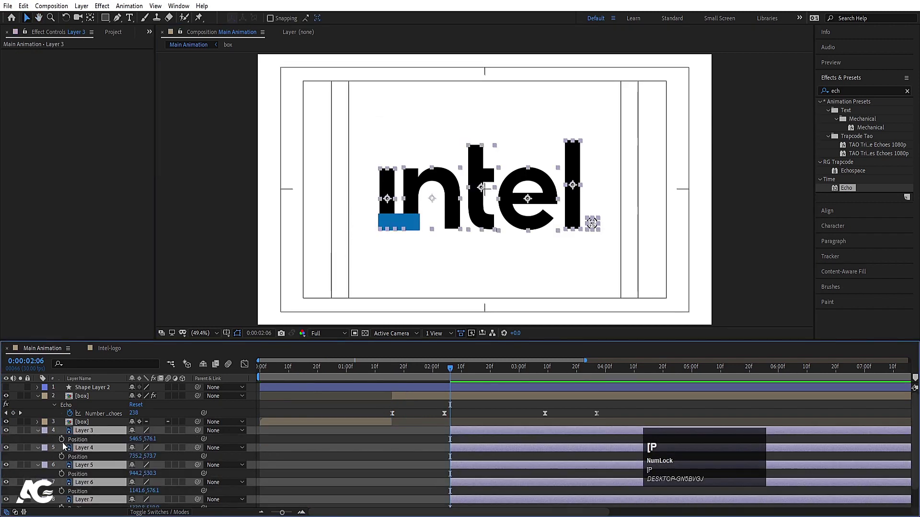
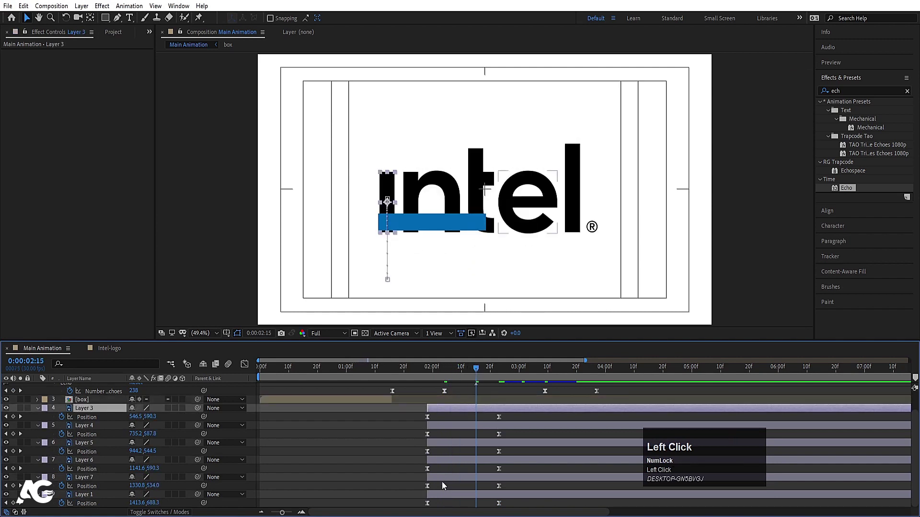
{"action": "left_click_drag", "start_coordinate": [443, 492], "coordinate": [395, 437]}
{"action": "key", "text": "["}
{"action": "left_click_drag", "start_coordinate": [496, 425], "coordinate": [444, 370]}
{"action": "key", "text": "space"}
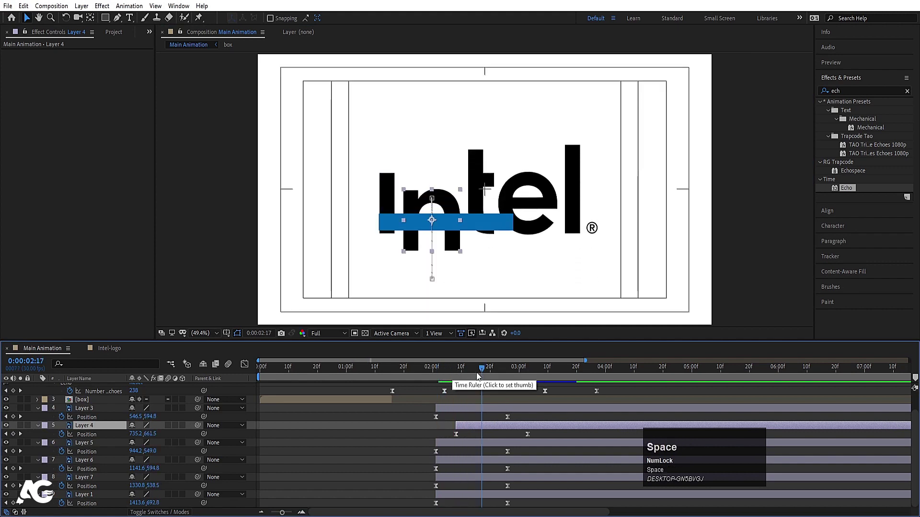
{"action": "left_click", "coordinate": [479, 374]}
{"action": "key", "text": "["}
{"action": "left_click", "coordinate": [488, 372]}
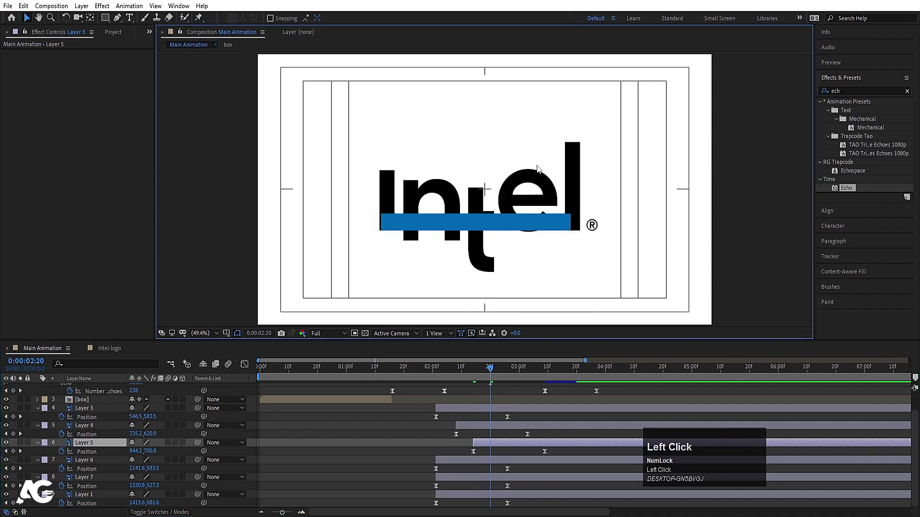
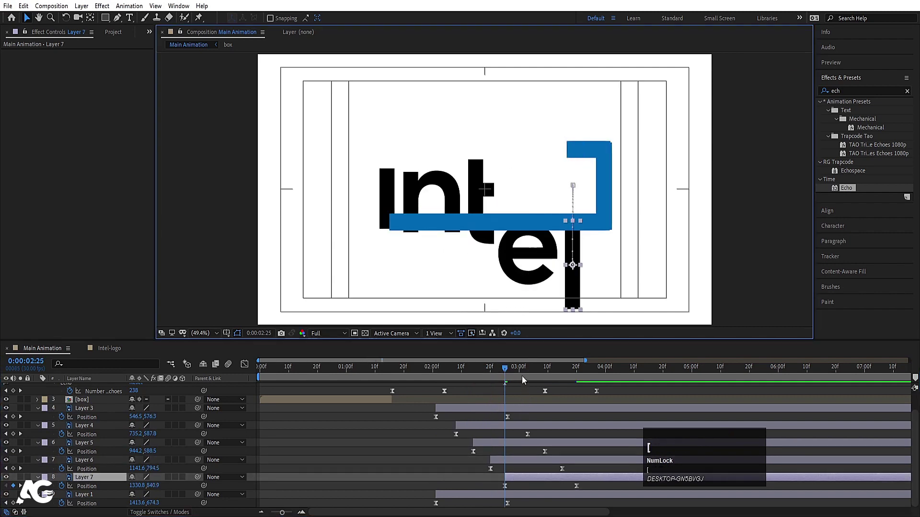
{"action": "left_click", "coordinate": [524, 373]}
{"action": "key", "text": "["}
Adjust the l letter's drop-in Position keyframes and preview the letters landing
{"action": "key", "text": "space"}
{"action": "left_click_drag", "start_coordinate": [554, 373], "coordinate": [544, 475]}
{"action": "key", "text": "space"}
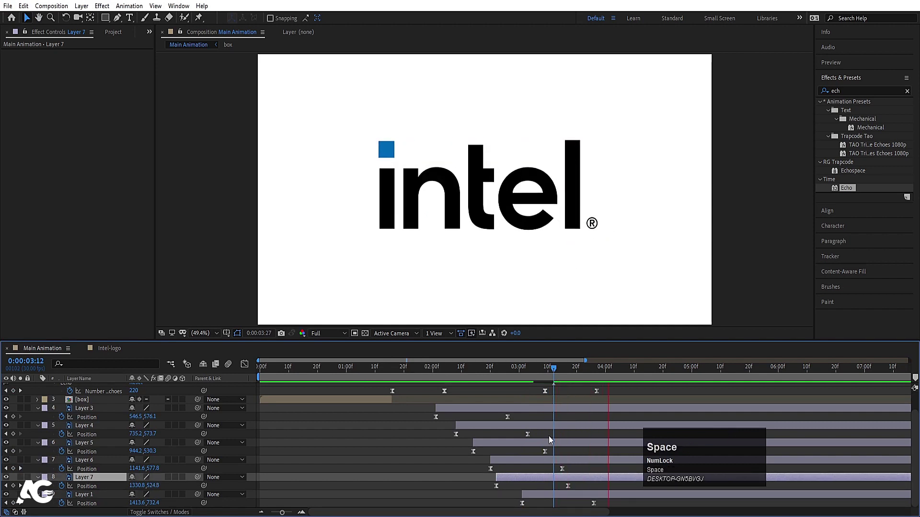
{"action": "left_click_drag", "start_coordinate": [531, 373], "coordinate": [531, 493]}
{"action": "key", "text": "space"}
{"action": "left_click", "coordinate": [462, 373]}
{"action": "key", "text": "space"}
{"action": "left_click", "coordinate": [446, 375]}
{"action": "key", "text": "space"}
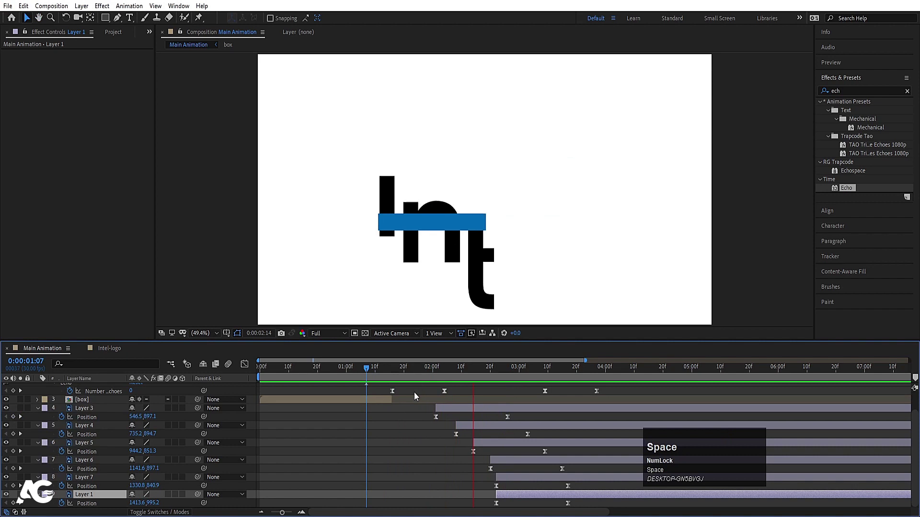
Select all the letter layers and pre-compose them into Pre-comp 1
{"action": "left_click", "coordinate": [450, 409]}
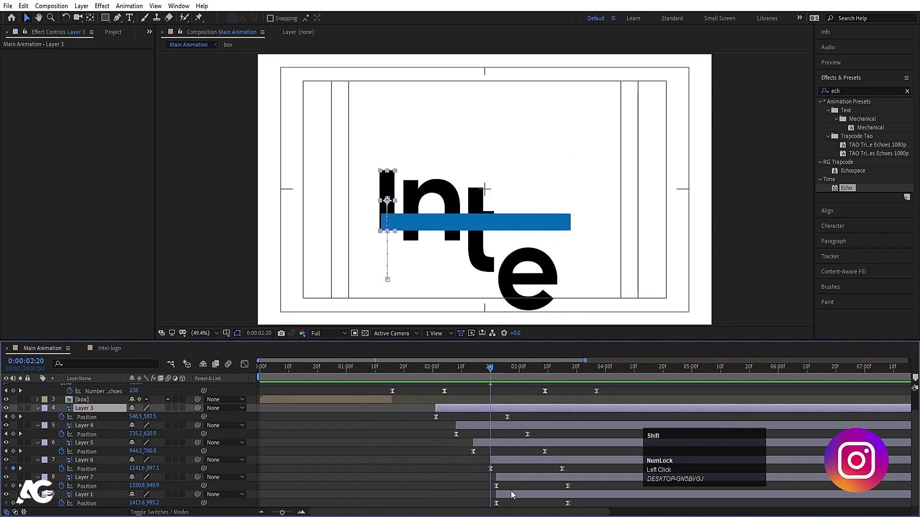
{"action": "left_click", "coordinate": [514, 494]}
{"action": "key", "text": "ctrl+shift+c"}
Finish Mask 1 on Pre-comp 1 and preview the animation from the start
{"action": "key", "text": "Return"}
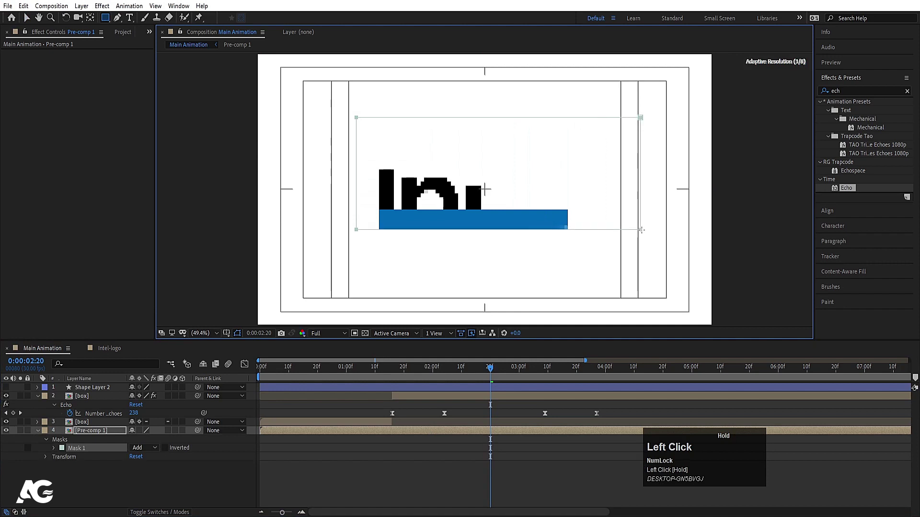
{"action": "key", "text": "space"}
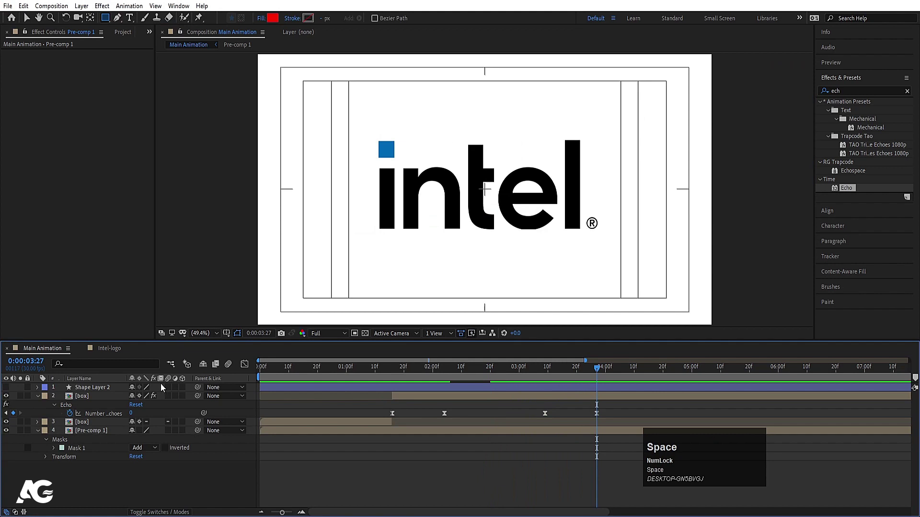
{"action": "left_click", "coordinate": [266, 371]}
{"action": "key", "text": "space"}
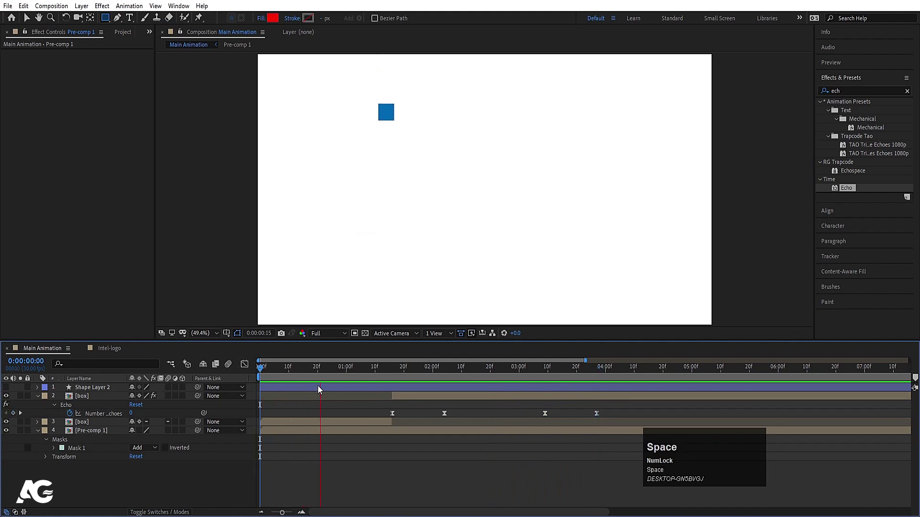
{"action": "key", "text": "-"}
{"action": "key", "text": "space"}
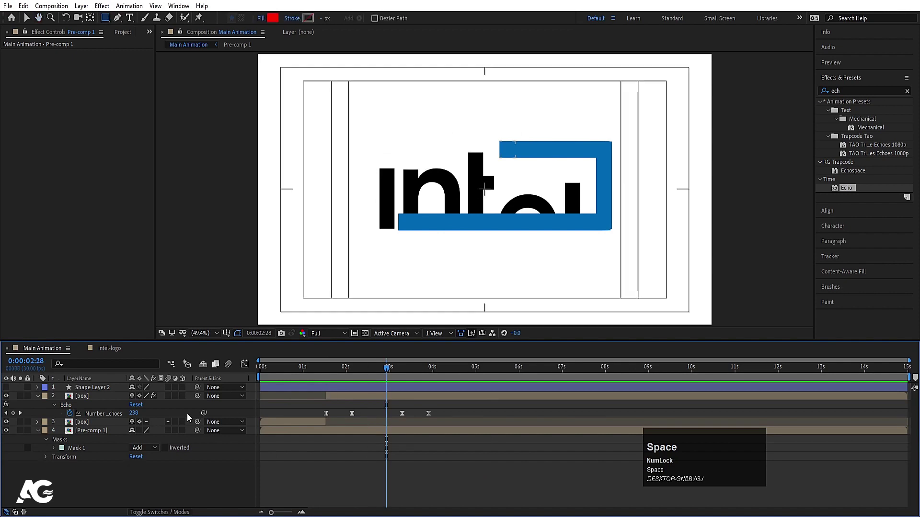
{"action": "key", "text": "u"}
{"action": "type", "text": "uu"}
Add a rectangle shape layer above the echoing box, rename it 'mask' and hide it
{"action": "left_click", "coordinate": [101, 400]}
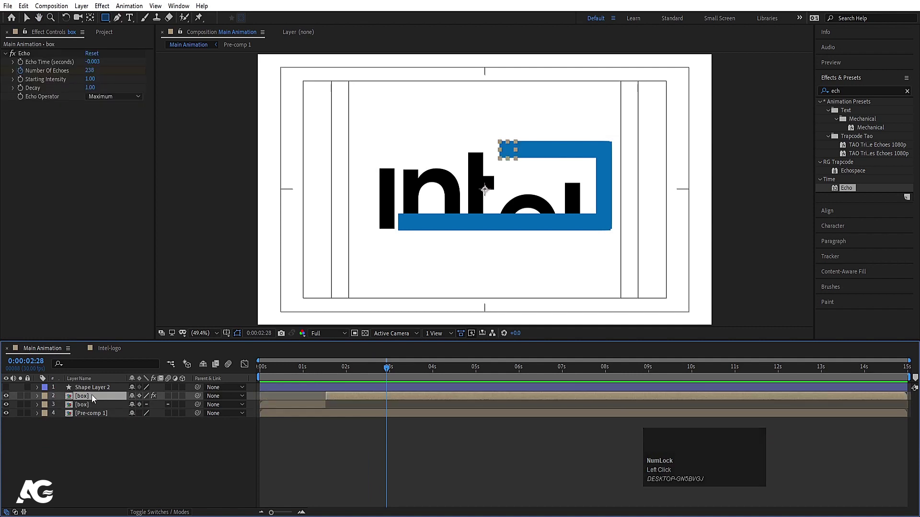
{"action": "left_click_drag", "start_coordinate": [96, 440], "coordinate": [87, 392]}
{"action": "key", "text": "Return"}
{"action": "type", "text": "mas"}
{"action": "key", "text": "Return"}
{"action": "left_click_drag", "start_coordinate": [87, 392], "coordinate": [9, 398]}
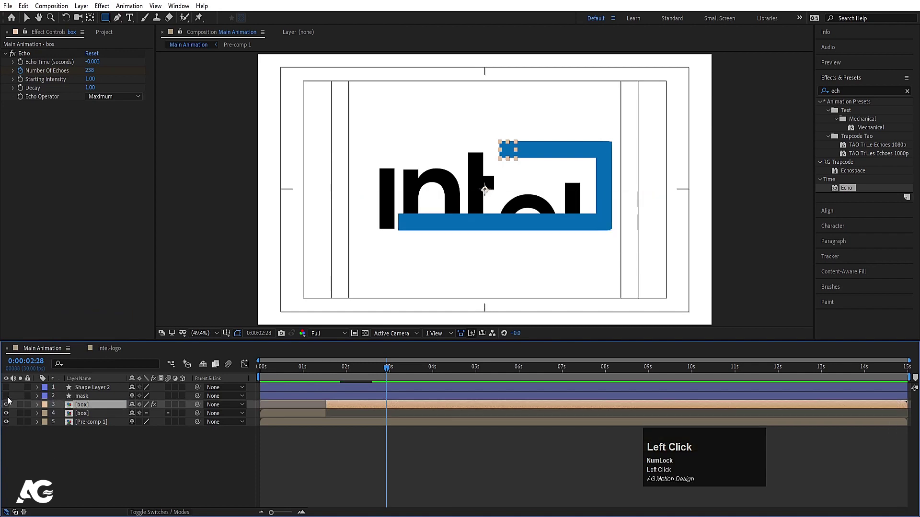
Matte box by Alpha Matte 'mask', duplicate both, set the copy to Alpha Inverted Matte 'mask 2' below Pre-comp 1
{"action": "key", "text": "F5"}
{"action": "key", "text": "F4"}
{"action": "left_click", "coordinate": [185, 407]}
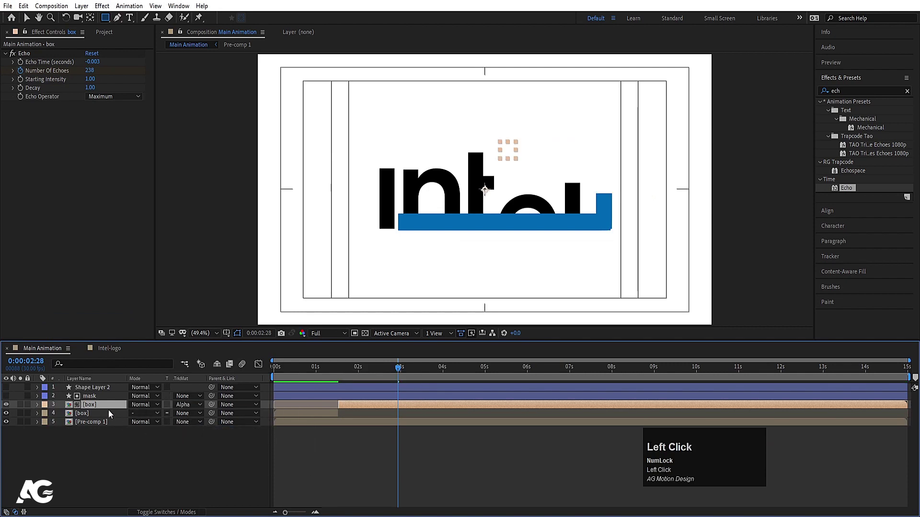
{"action": "left_click", "coordinate": [96, 400]}
{"action": "key", "text": "ctrl+d"}
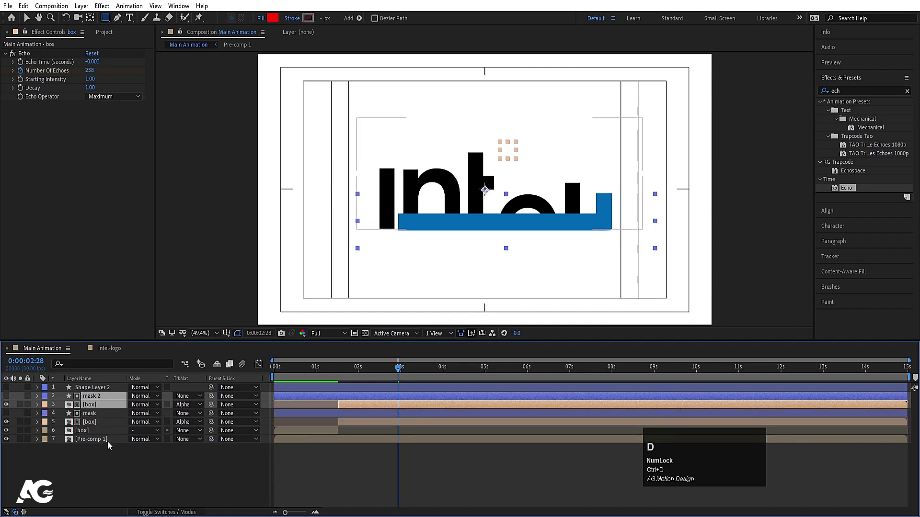
{"action": "left_click", "coordinate": [179, 467]}
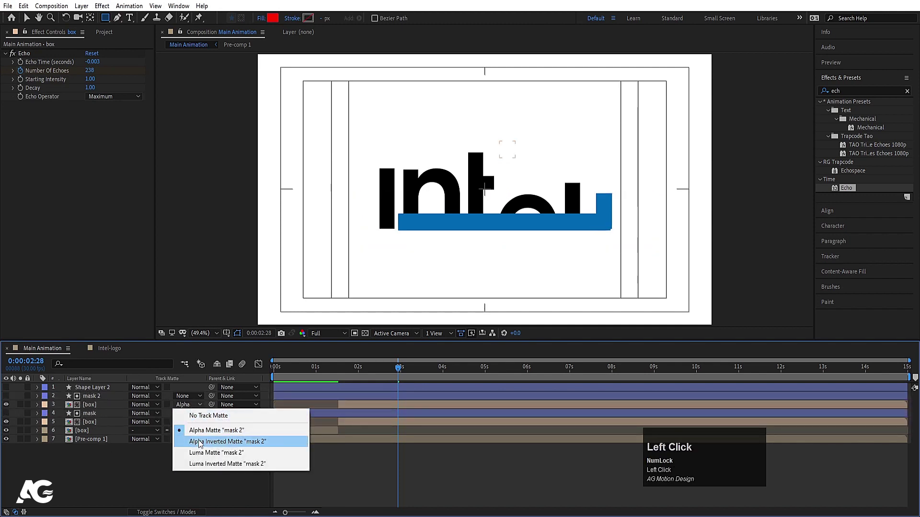
{"action": "left_click_drag", "start_coordinate": [100, 397], "coordinate": [118, 458]}
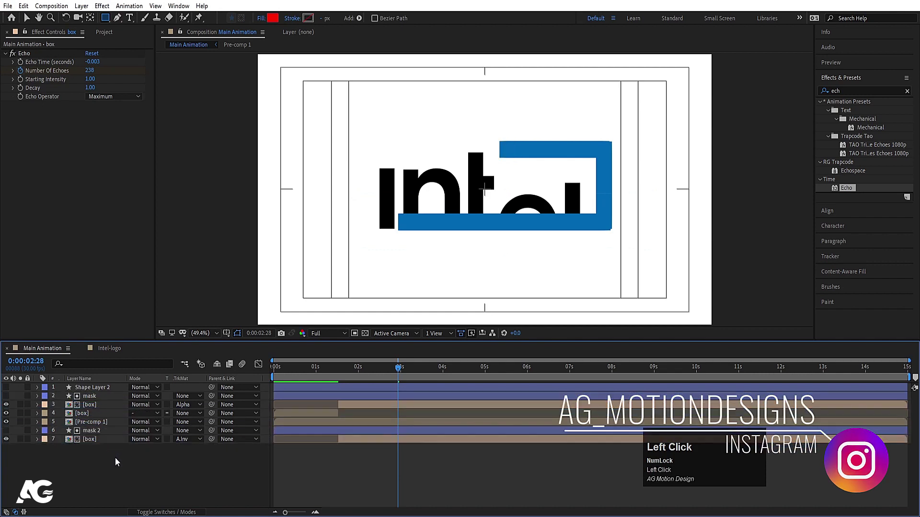
Play back the matted trail so the blue echo passes in front of and behind the letters
{"action": "key", "text": "space"}
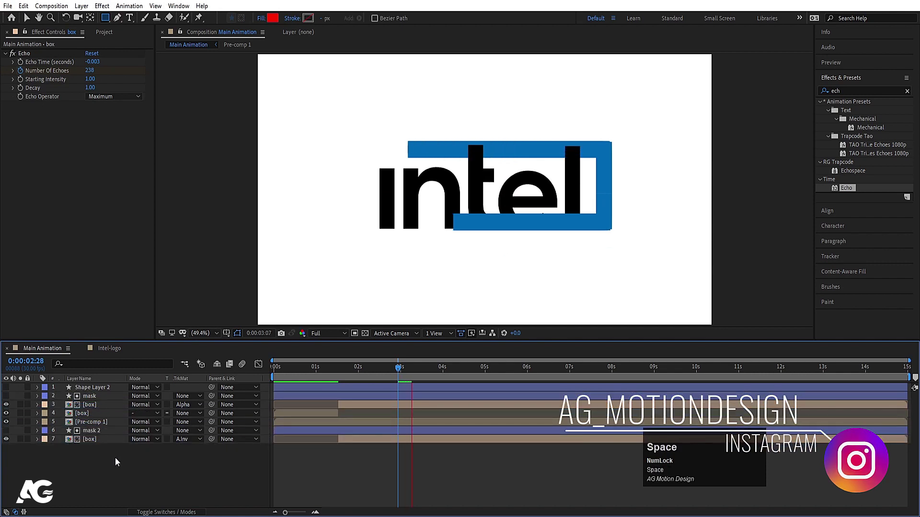
{"action": "key", "text": "space"}
{"action": "left_click", "coordinate": [286, 370]}
{"action": "key", "text": "space"}
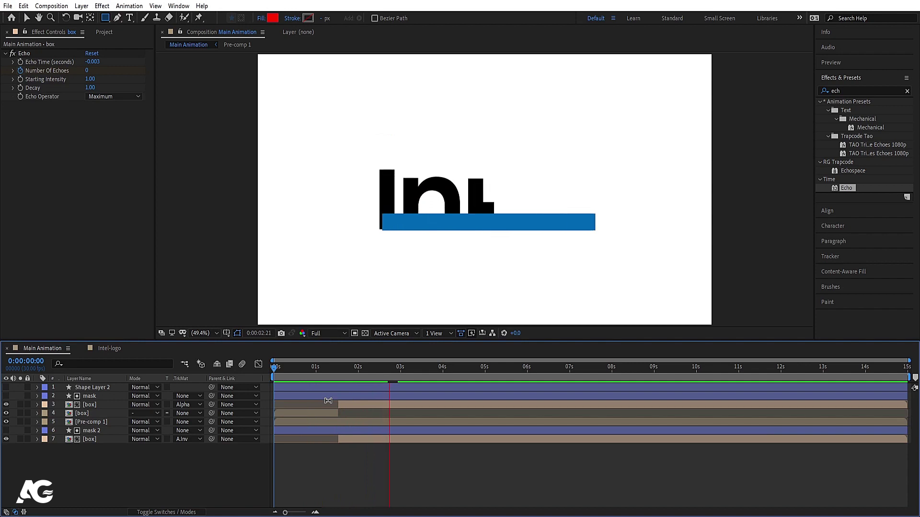
{"action": "key", "text": "space"}
{"action": "key", "text": "n"}
{"action": "key", "text": "space"}
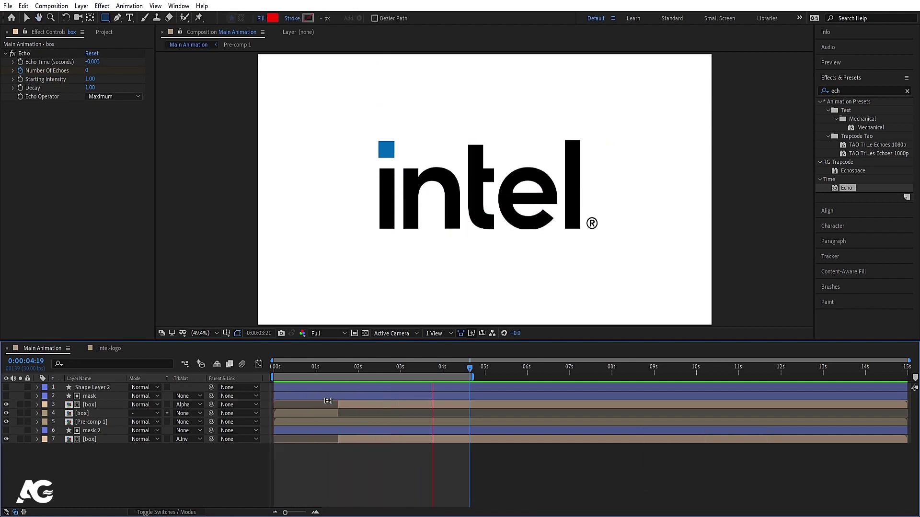
{"action": "key", "text": "space"}
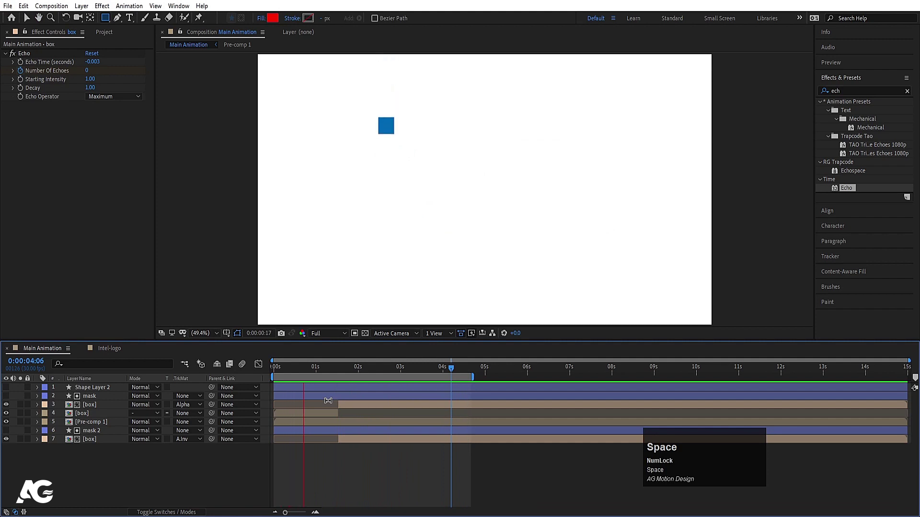
{"action": "key", "text": "space"}
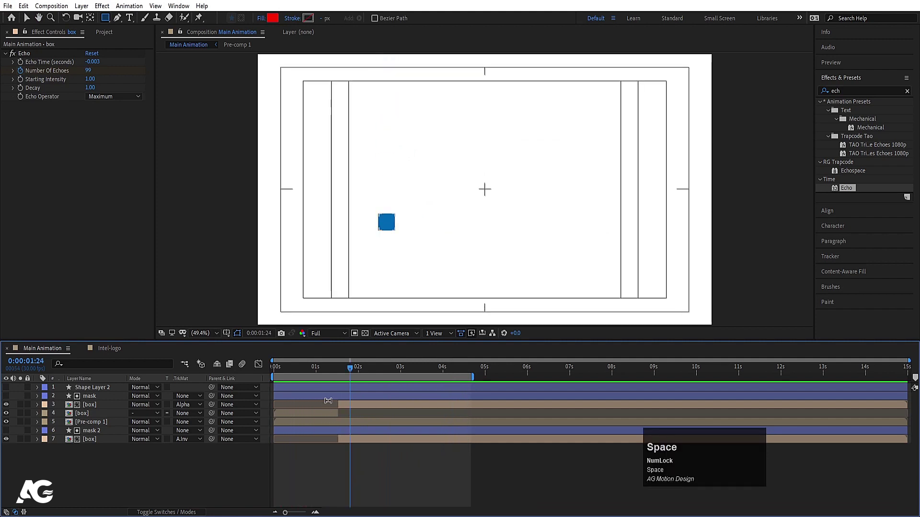
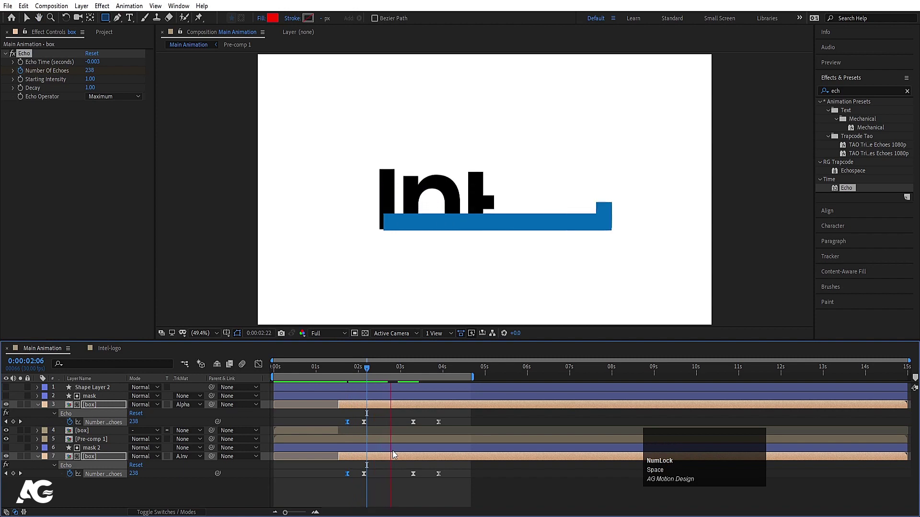
Create White Solid 1 via Ctrl+Y and move it to the bottom of Main Animation as the backdrop
{"action": "key", "text": "space"}
{"action": "left_click", "coordinate": [387, 416]}
{"action": "key", "text": "u"}
{"action": "type", "text": "uu"}
{"action": "left_click", "coordinate": [140, 475]}
{"action": "key", "text": "ctrl+y"}
{"action": "key", "text": "Return"}
{"action": "left_click", "coordinate": [104, 389]}
{"action": "key", "text": "space"}
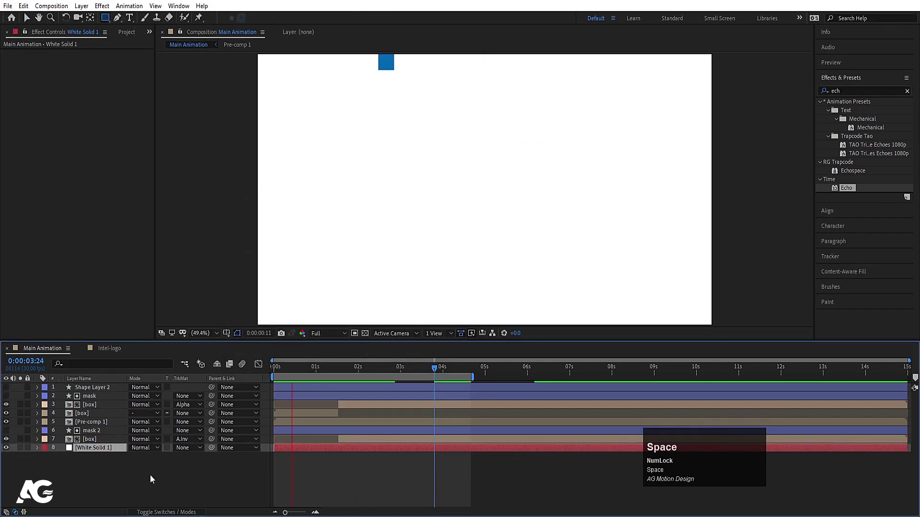
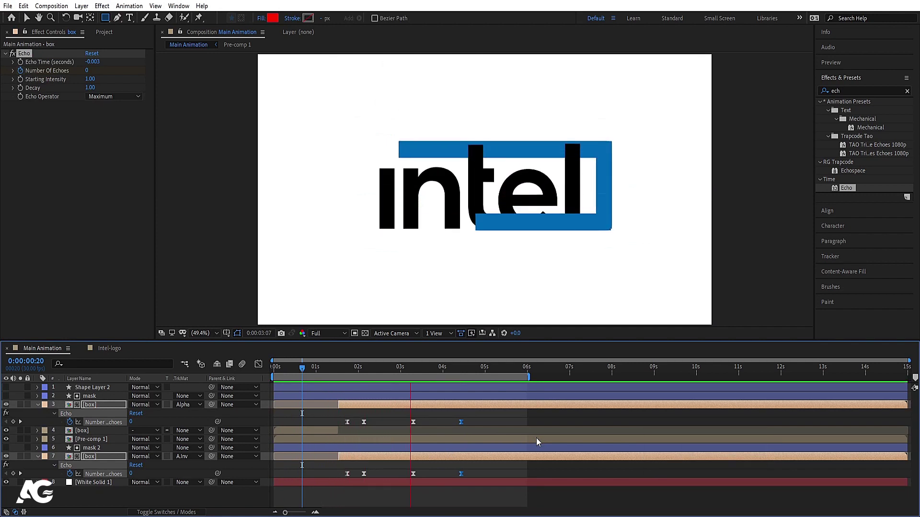
{"action": "key", "text": "space"}
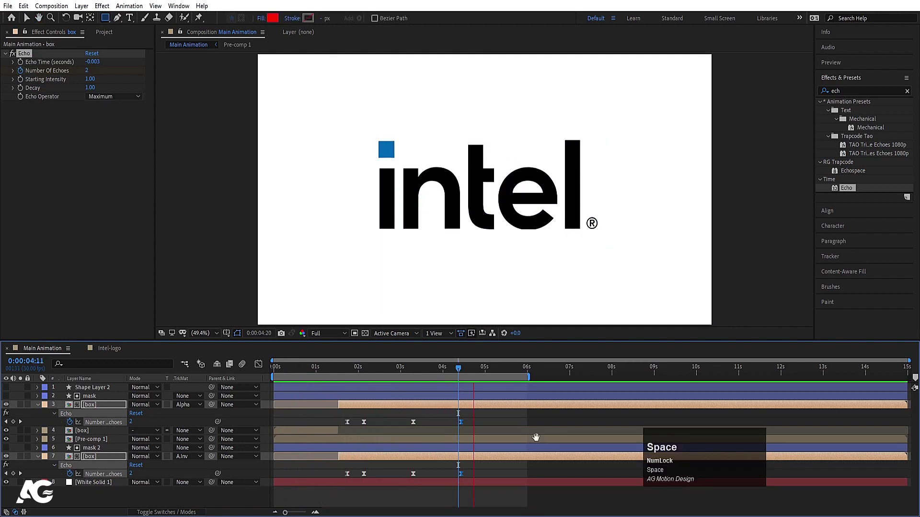
{"action": "key", "text": "n"}
{"action": "key", "text": "space"}
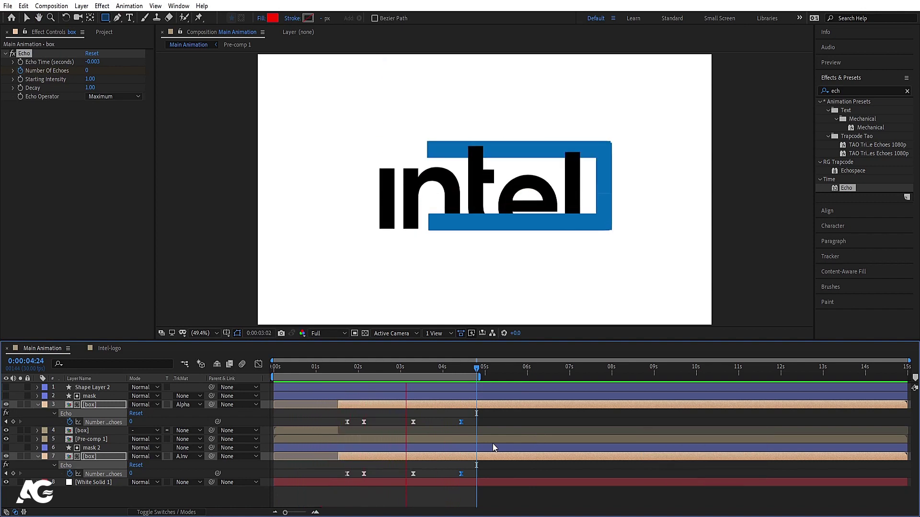
{"action": "key", "text": "space"}
{"action": "left_click", "coordinate": [321, 417]}
{"action": "key", "text": "v"}
{"action": "left_click", "coordinate": [321, 417]}
{"action": "key", "text": "u"}
{"action": "type", "text": "uu"}
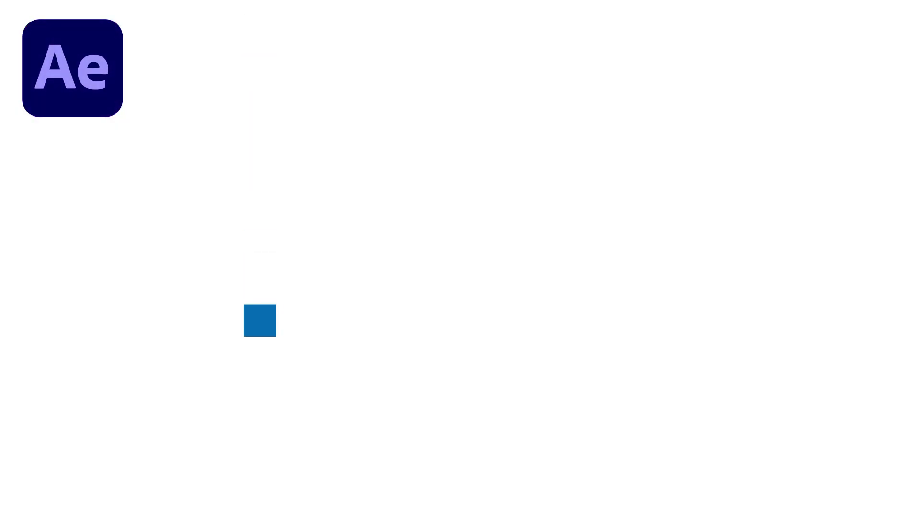